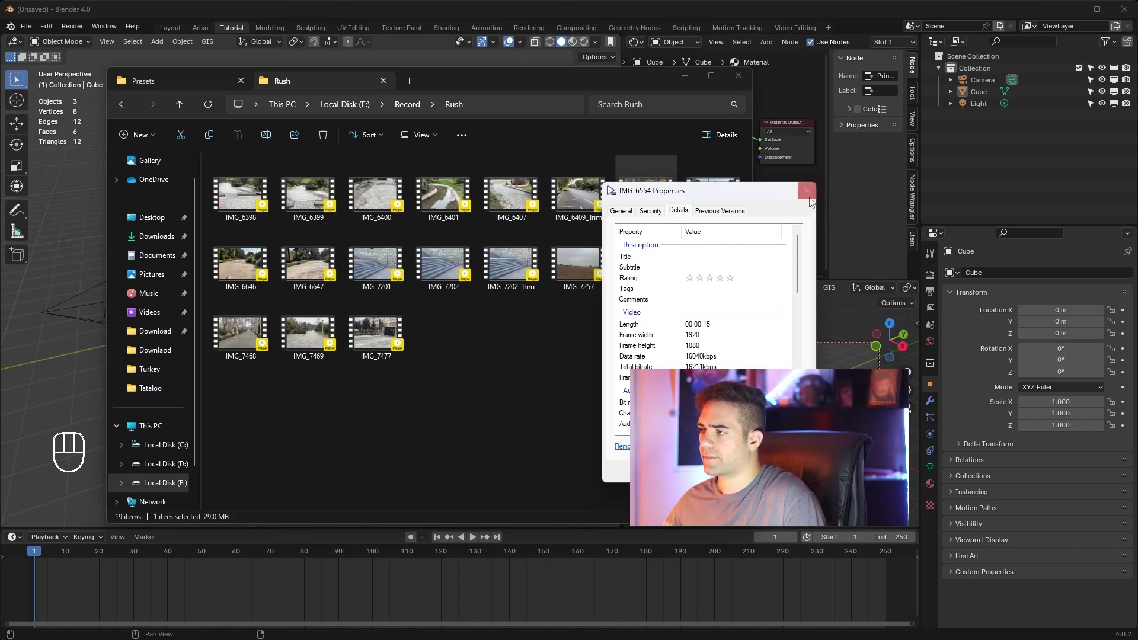
# Close the IMG_6554 details window and show the scene's Render Properties.
pyautogui.click(939, 272)
pyautogui.moveTo(1045, 277); pyautogui.dragTo(1050, 316)
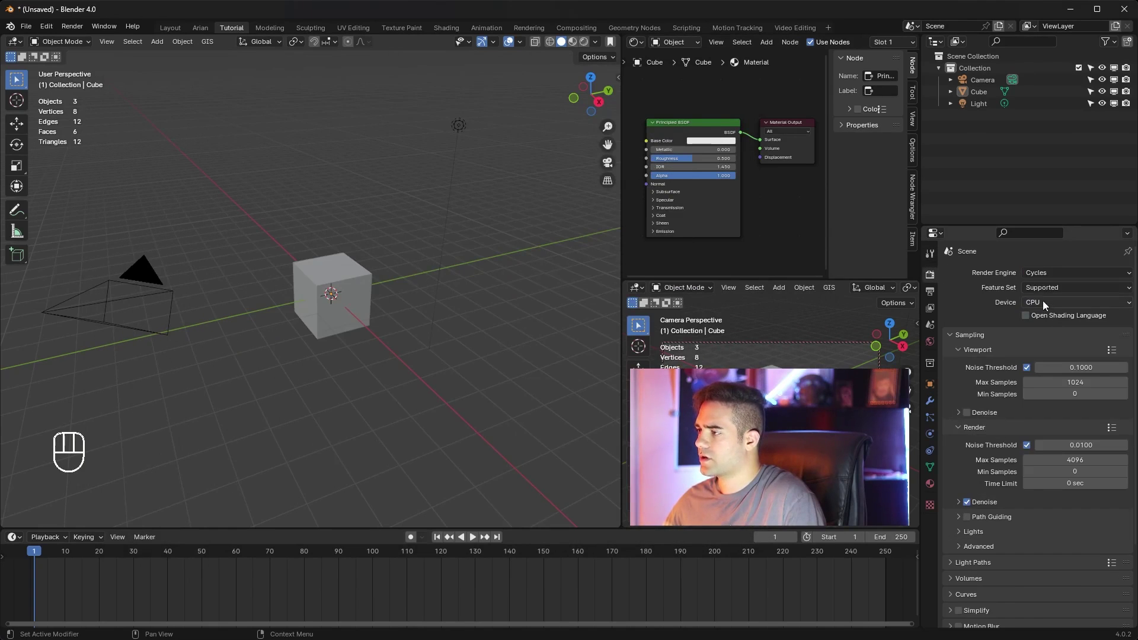
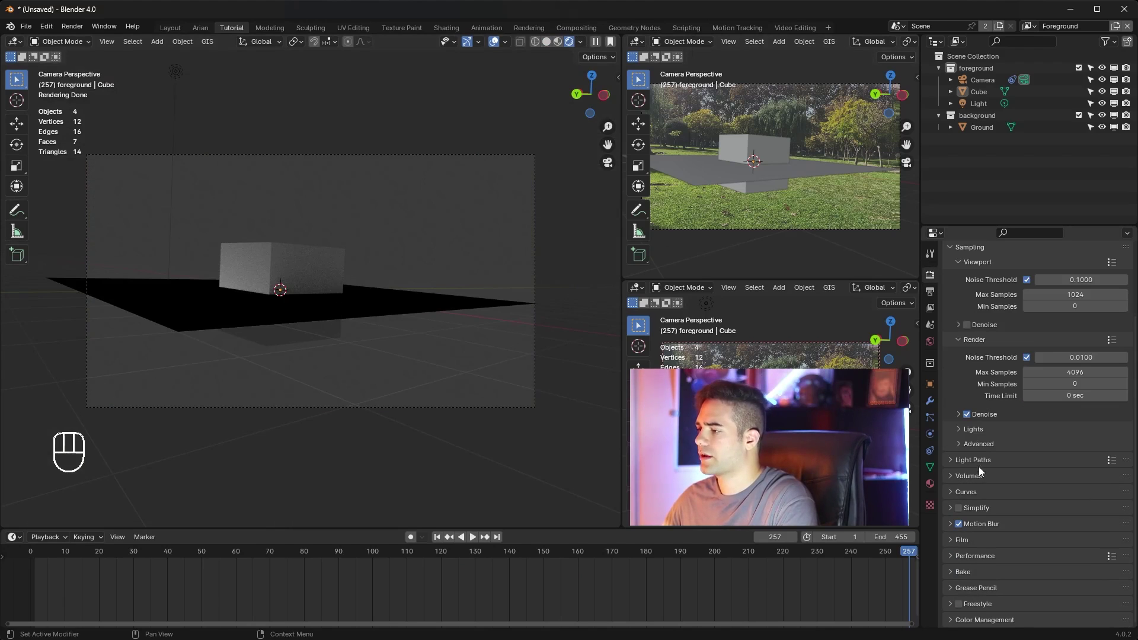
# Enable Transparent and Transparent Glass under Film so the footage shows through.
pyautogui.click(972, 546)
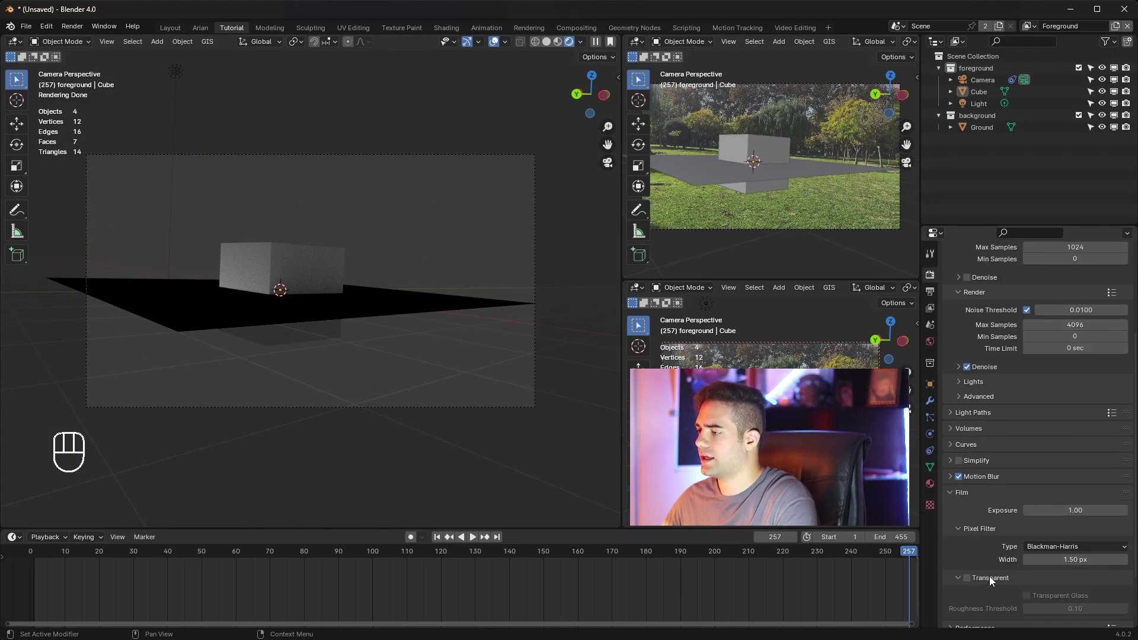
pyautogui.click(975, 537)
pyautogui.click(1034, 551)
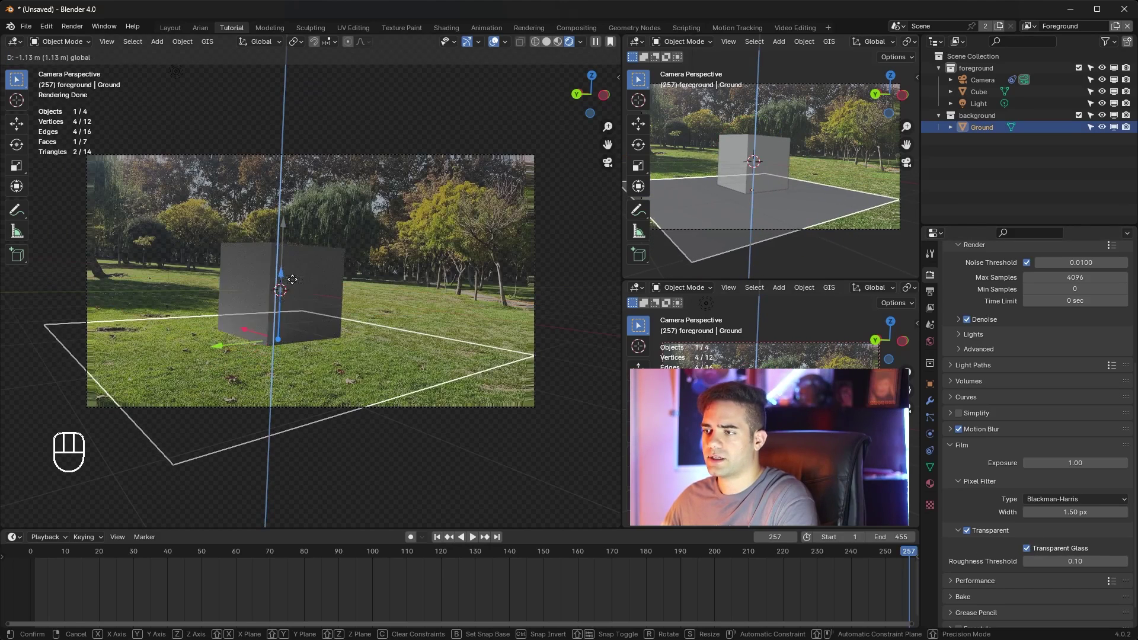
# Resize and lower the Ground plane, move it into the foreground collection and hide it.
pyautogui.press('s')
pyautogui.click(479, 307)
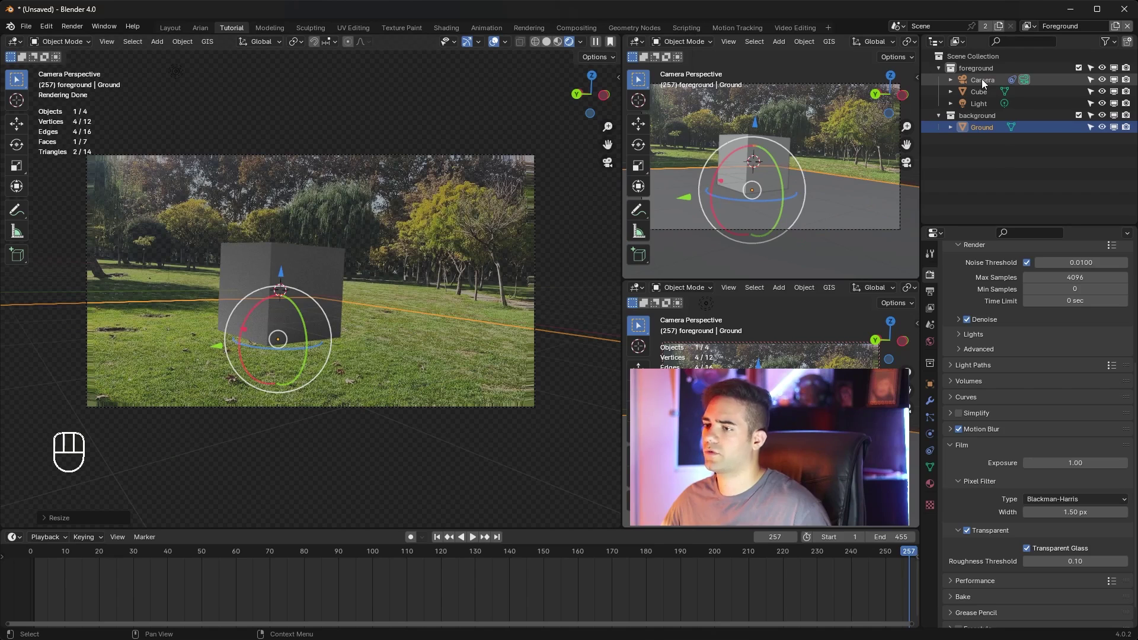
pyautogui.click(985, 123)
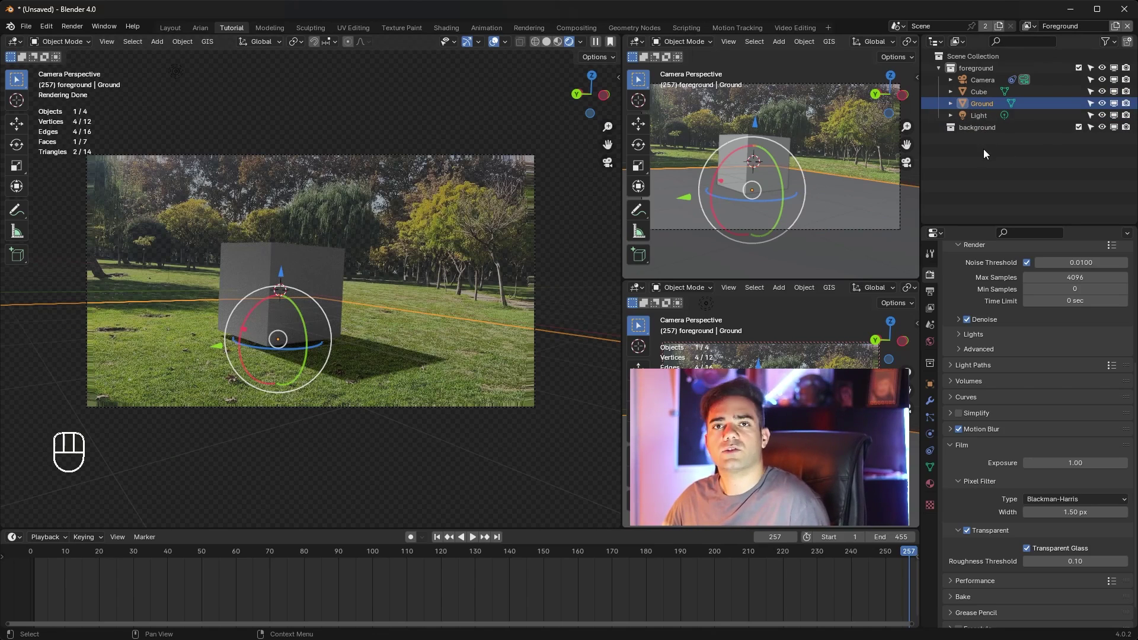
pyautogui.click(284, 275)
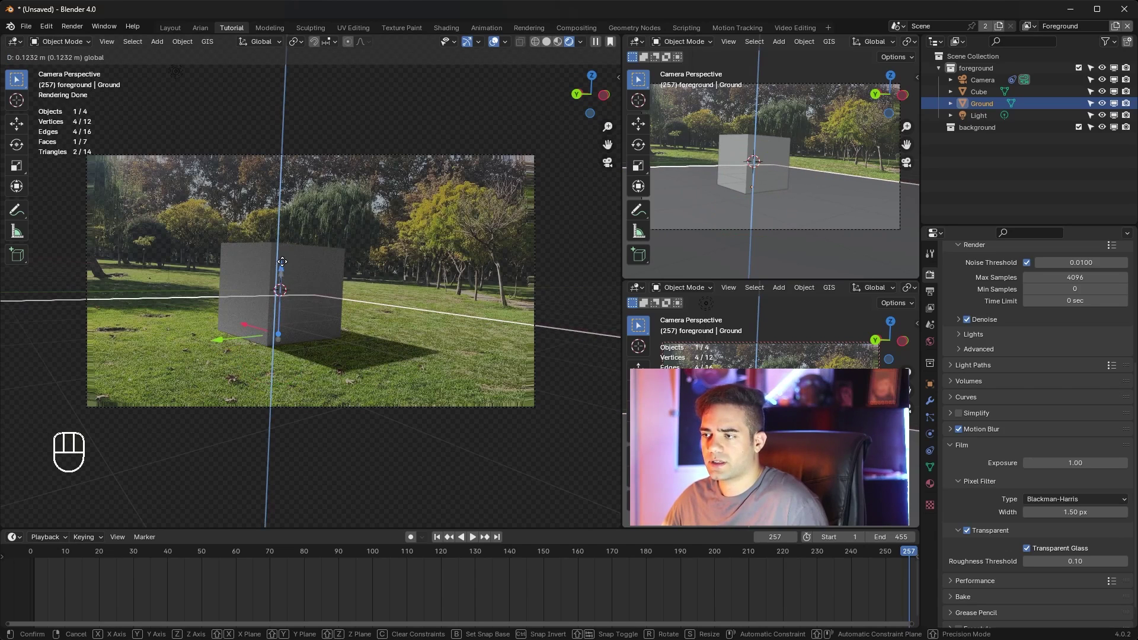
pyautogui.moveTo(213, 558); pyautogui.dragTo(369, 546)
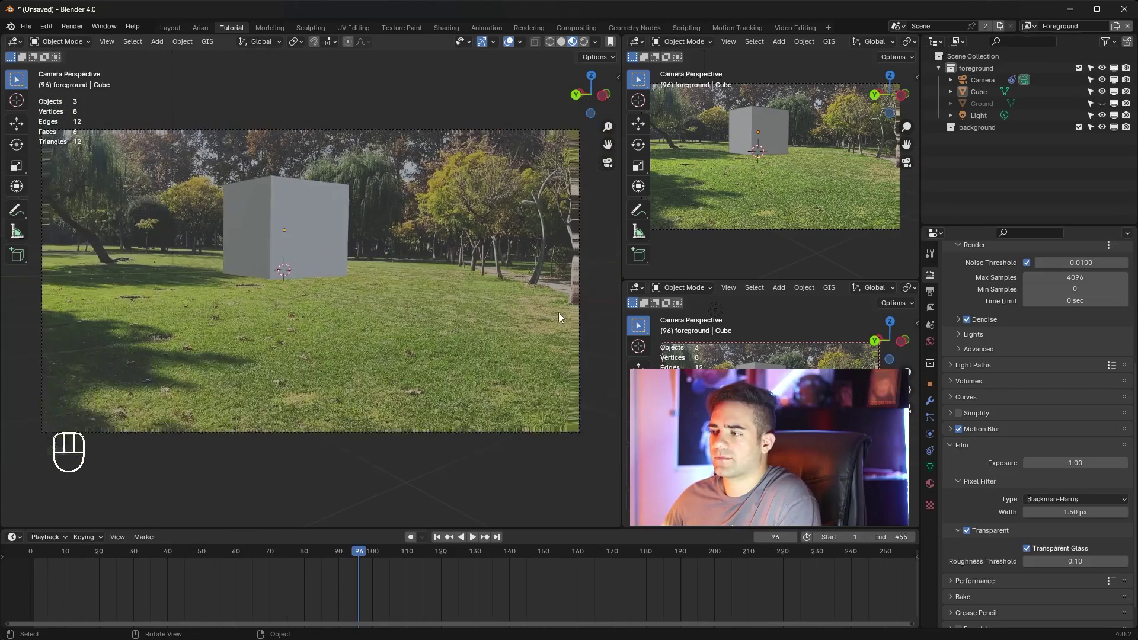
# Scrub the timeline to check the cube holds its place on the footage.
pyautogui.moveTo(373, 552); pyautogui.dragTo(295, 561)
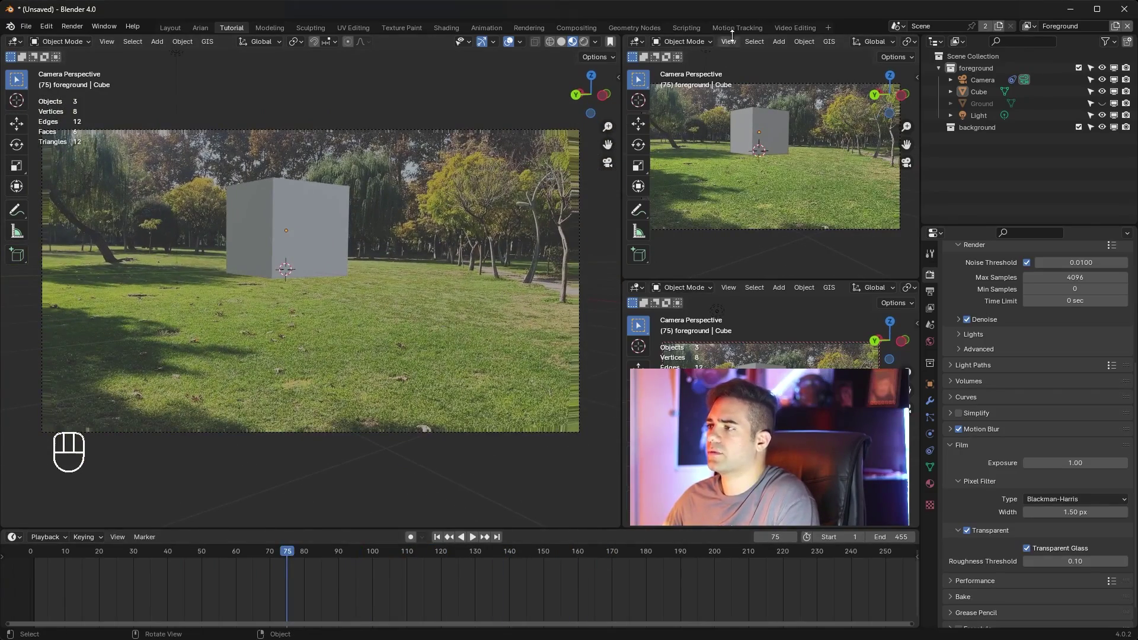
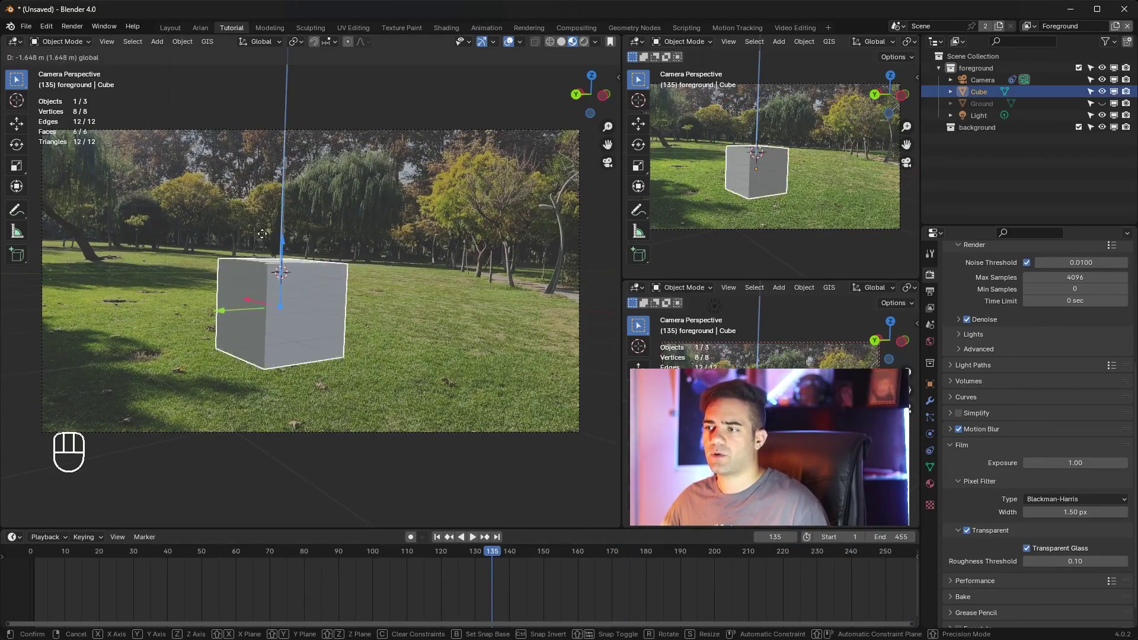
# Move the cube vertically, jump to a later frame and inspect it from a user view.
pyautogui.moveTo(517, 557); pyautogui.dragTo(508, 550)
pyautogui.moveTo(508, 550); pyautogui.dragTo(578, 537)
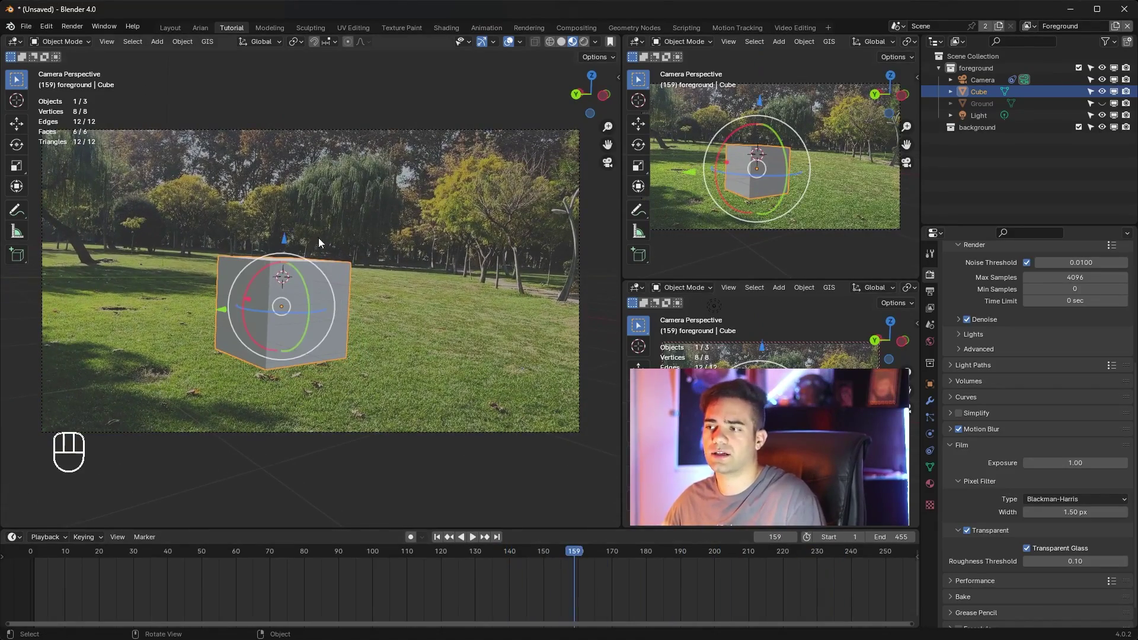
pyautogui.moveTo(324, 185); pyautogui.dragTo(302, 216)
pyautogui.moveTo(316, 312); pyautogui.dragTo(327, 262)
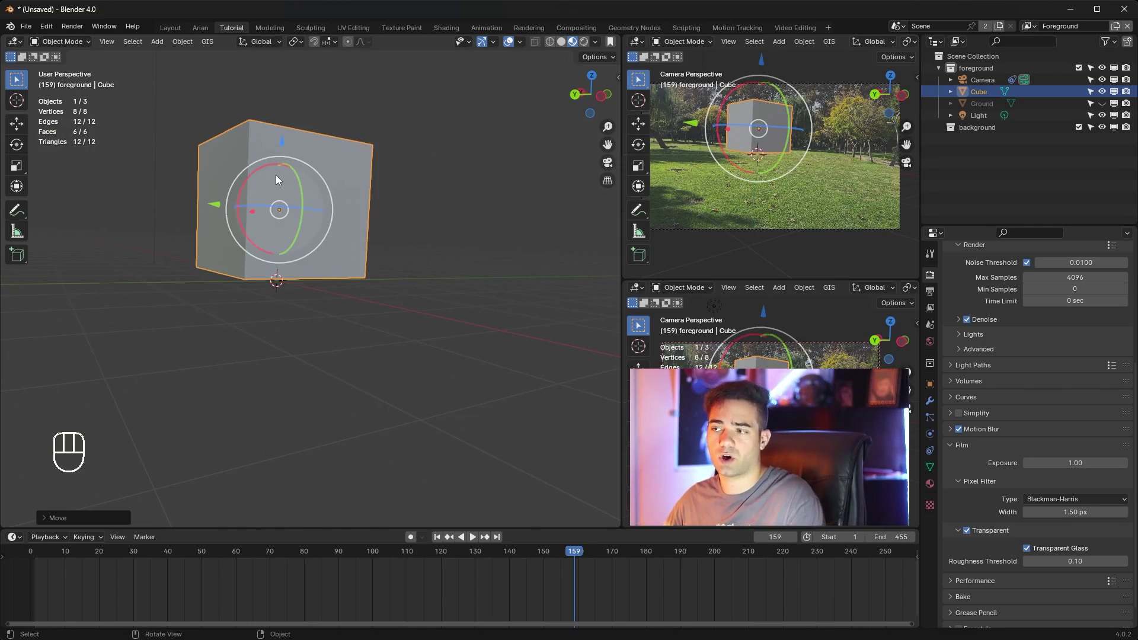
# Return to the camera view and delete the test cube.
pyautogui.press('KP_0')
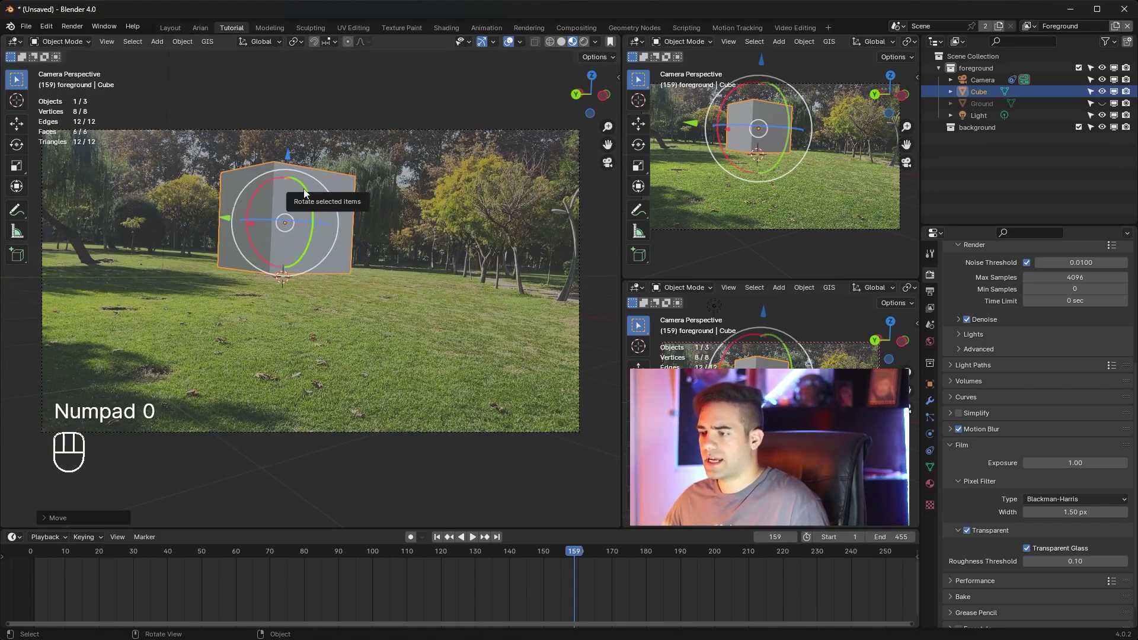
pyautogui.press('Delete')
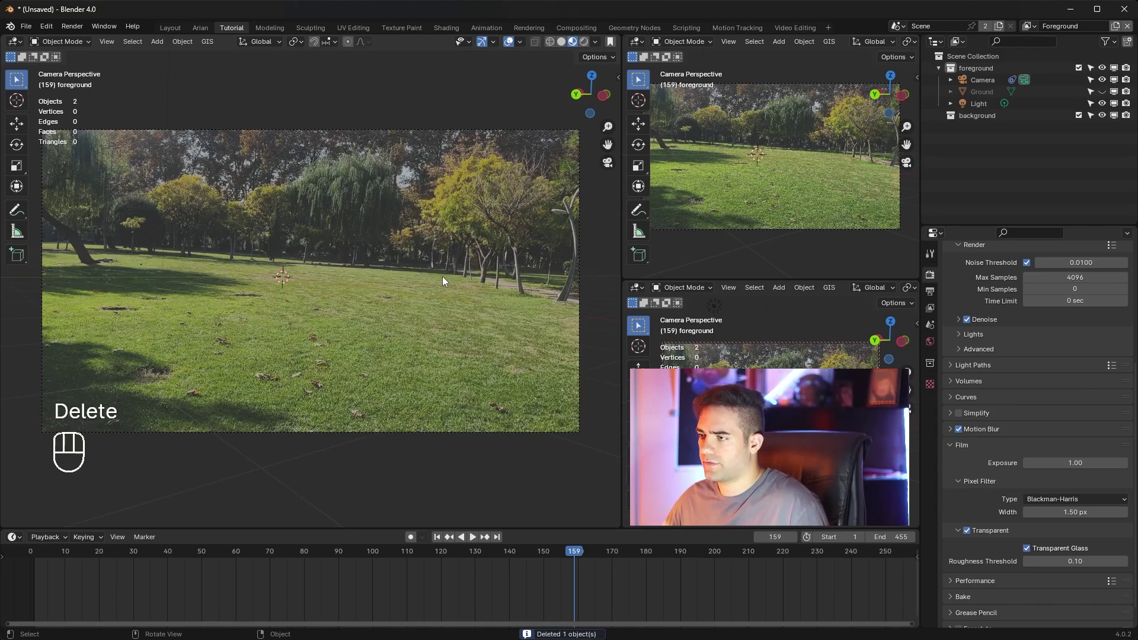
# Show the viewport sidebar with the botaniq asset panel.
pyautogui.press('n')
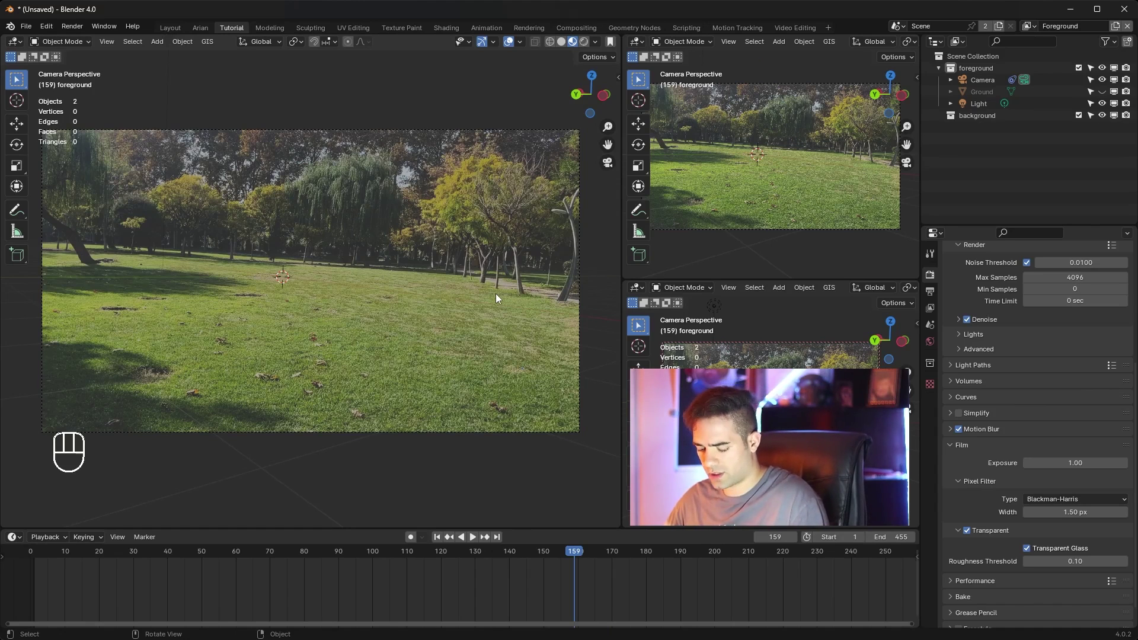
pyautogui.press('n')
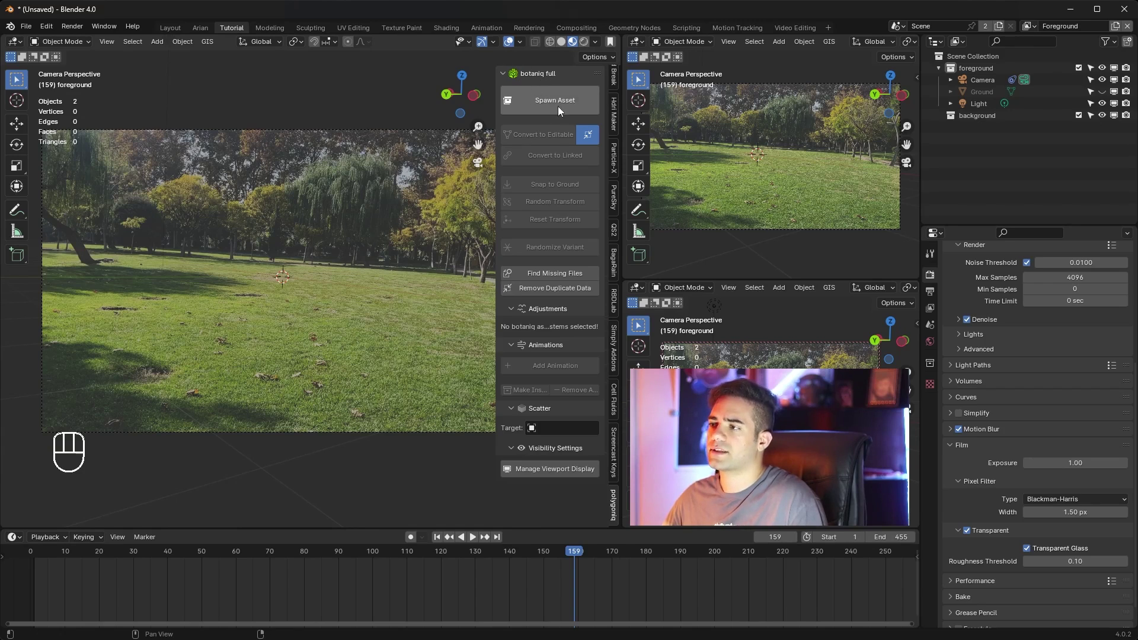
# Select the Camera and show its background image settings for IMG_6554.MOV.
pyautogui.moveTo(566, 108); pyautogui.dragTo(413, 60)
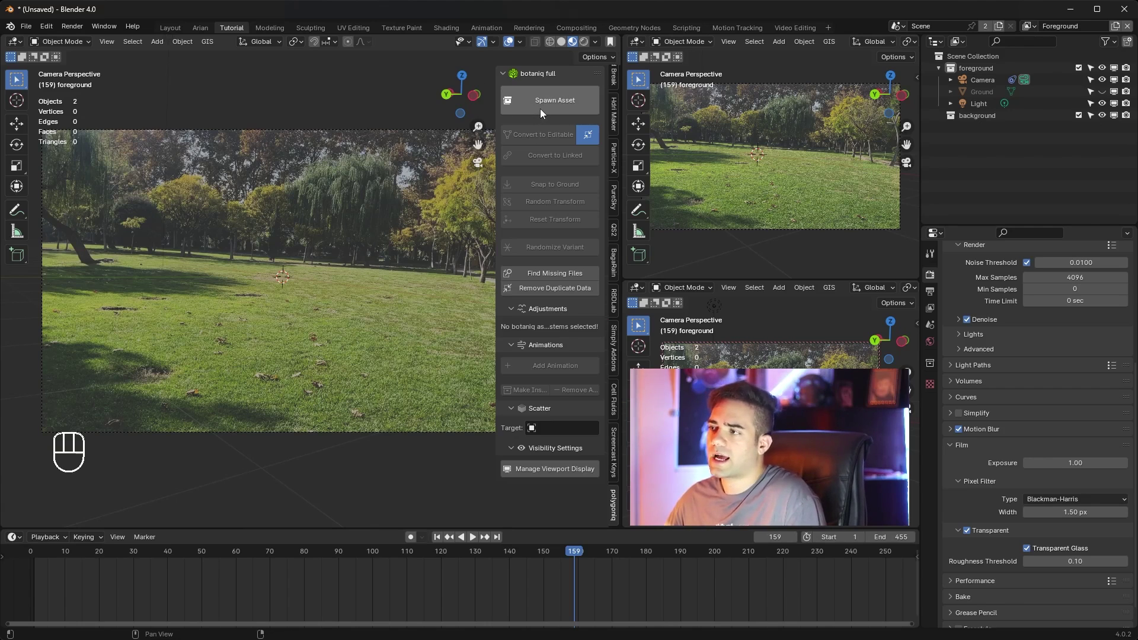
pyautogui.click(991, 86)
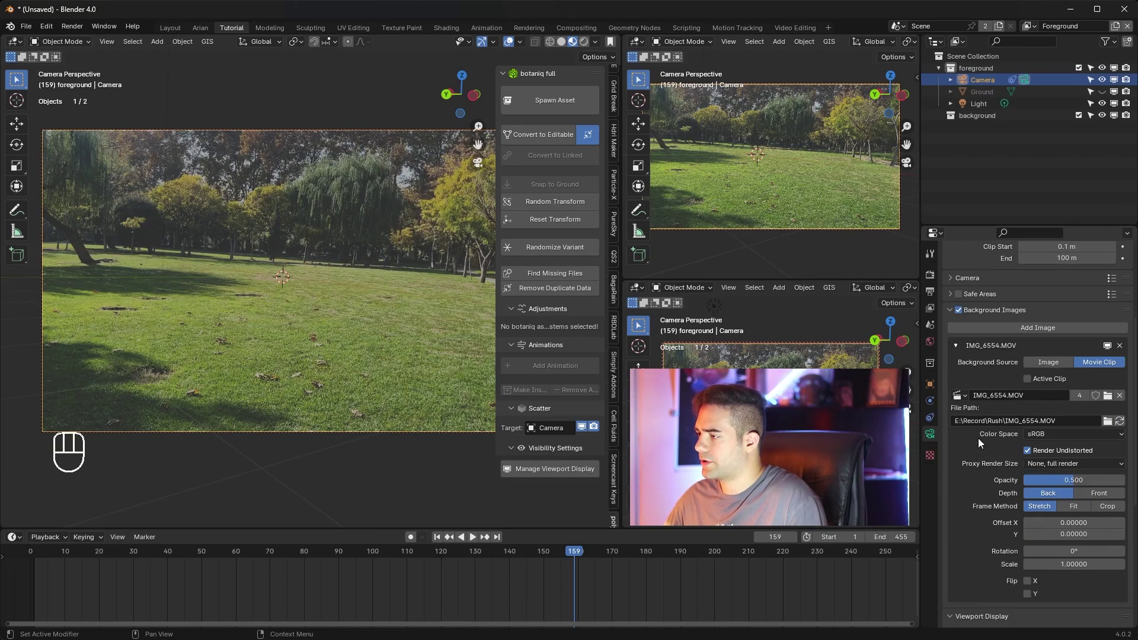
# Set the background footage Opacity to 1.000 and bring up botaniq's spawn choices.
pyautogui.click(1080, 481)
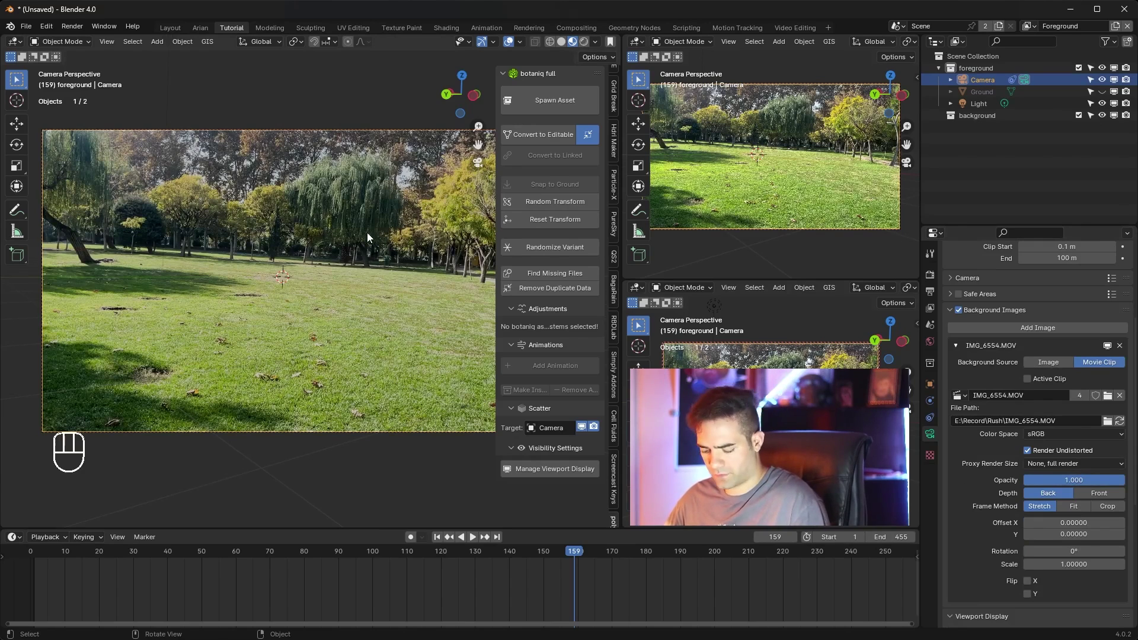
pyautogui.press('n')
# Scale the Aesculus hippocastanum tree down until its whole crown fits the camera view.
pyautogui.press('n')
pyautogui.moveTo(574, 112); pyautogui.dragTo(579, 304)
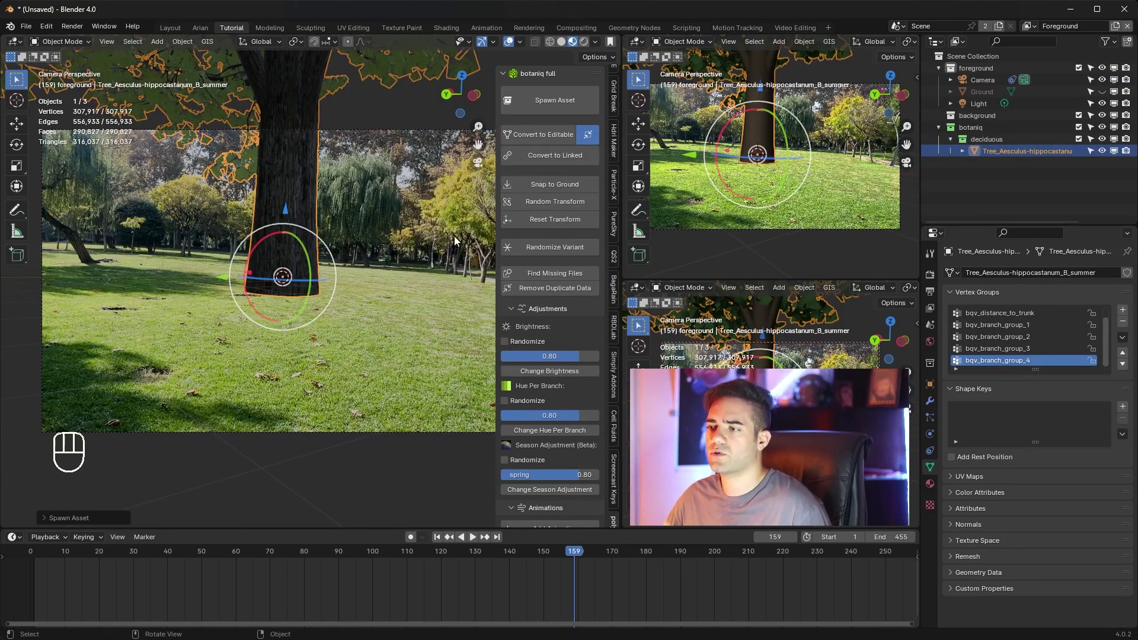
pyautogui.press('s')
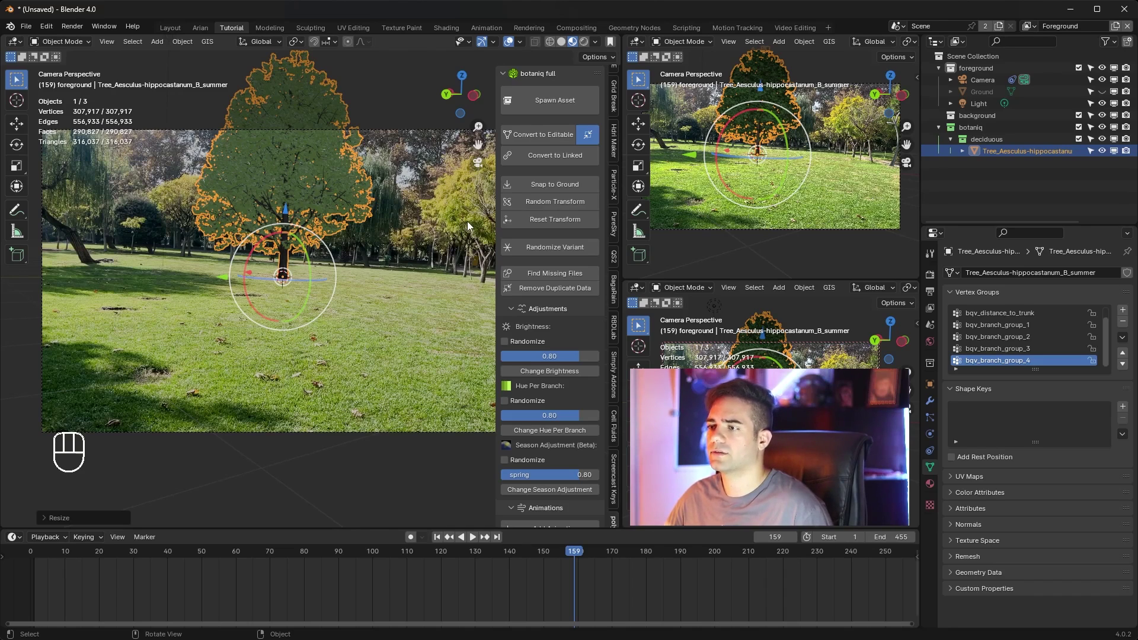
# Select the ground, look through the camera with Rendered shading, then deselect the tree.
pyautogui.moveTo(388, 292); pyautogui.dragTo(337, 322)
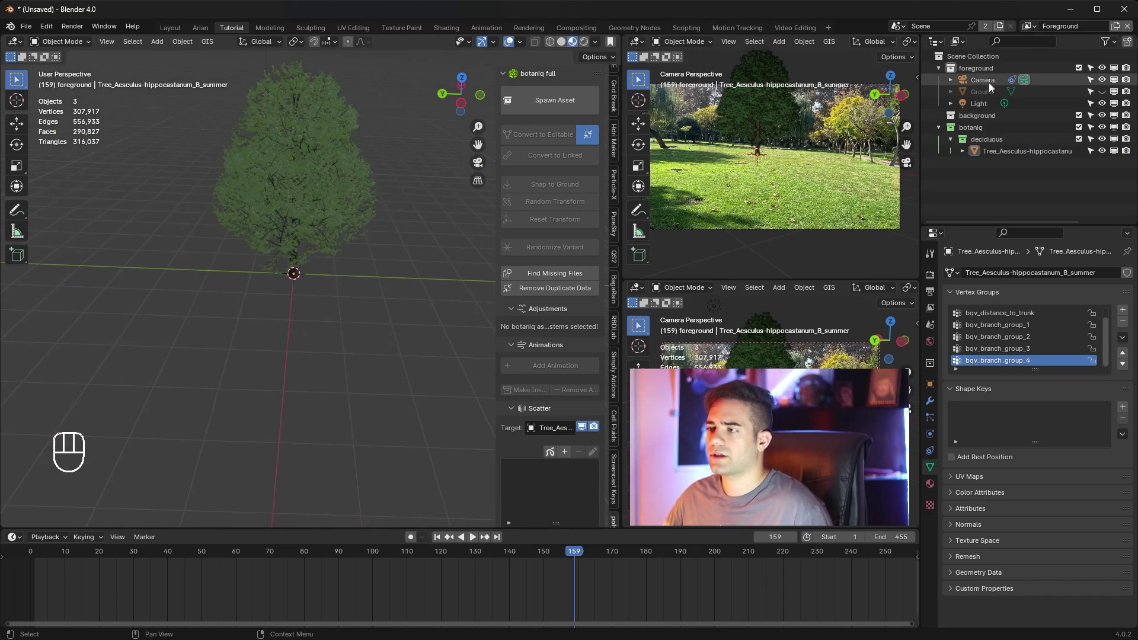
pyautogui.click(1107, 100)
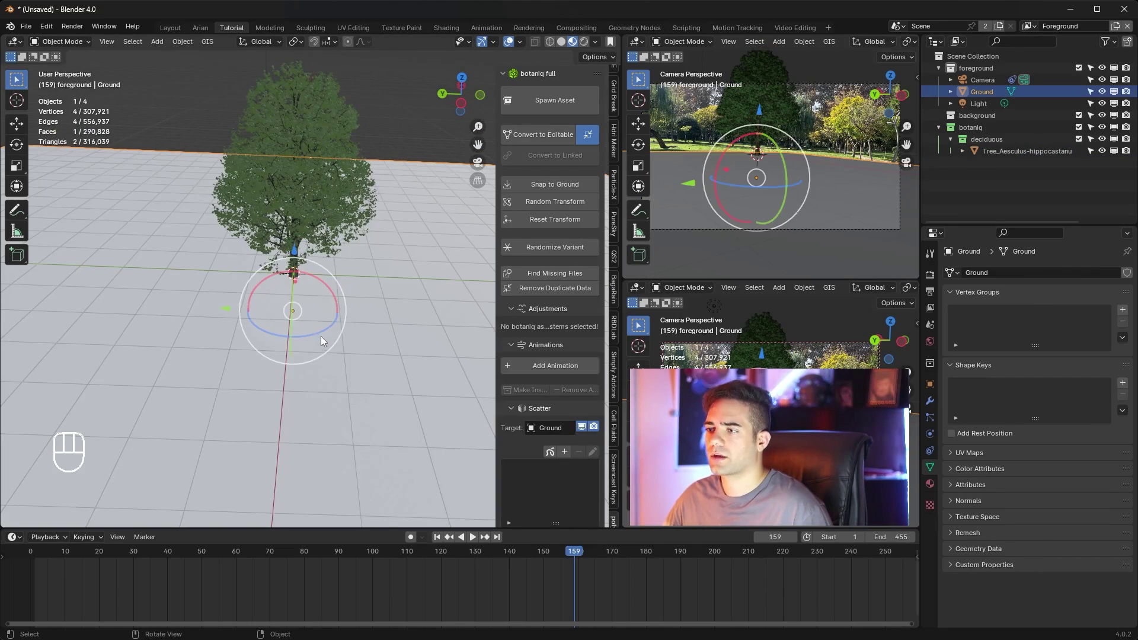
pyautogui.press('KP_0')
pyautogui.click(590, 45)
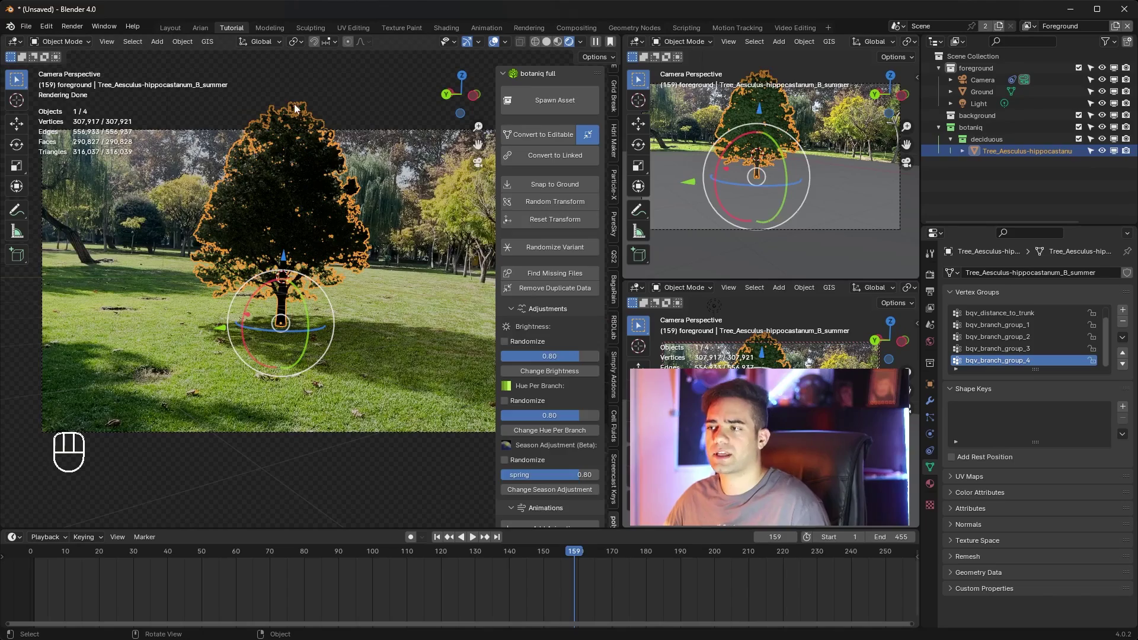
pyautogui.click(301, 93)
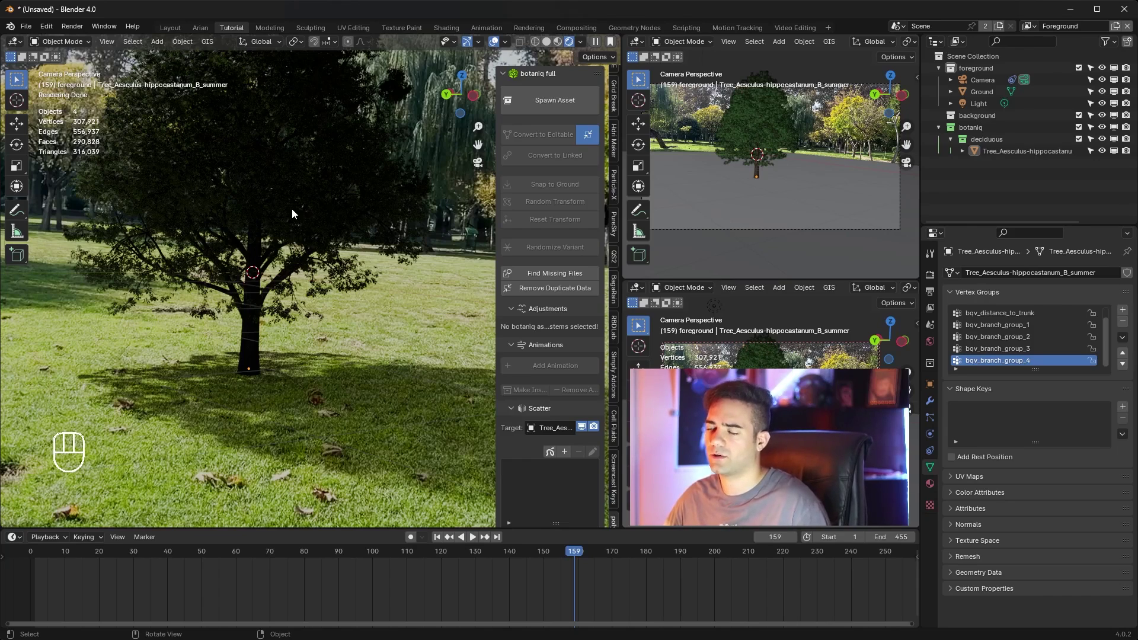
# Set the World colour to an Environment Texture and browse the HDRI folder for gb-Ext_SummerPark19_8k.hdr.
pyautogui.press('n')
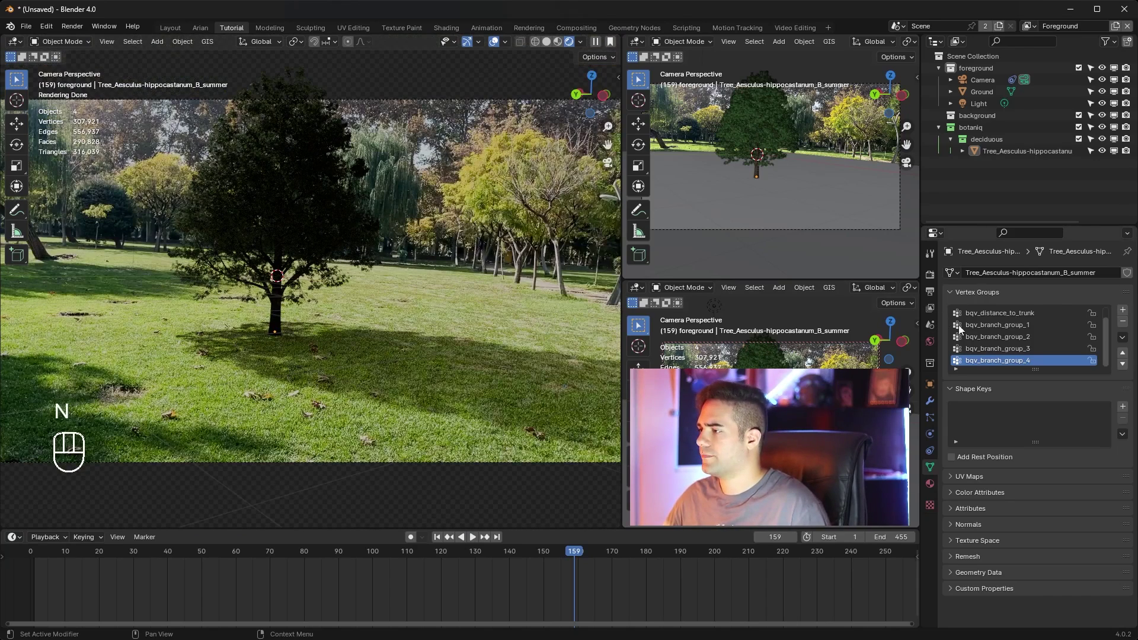
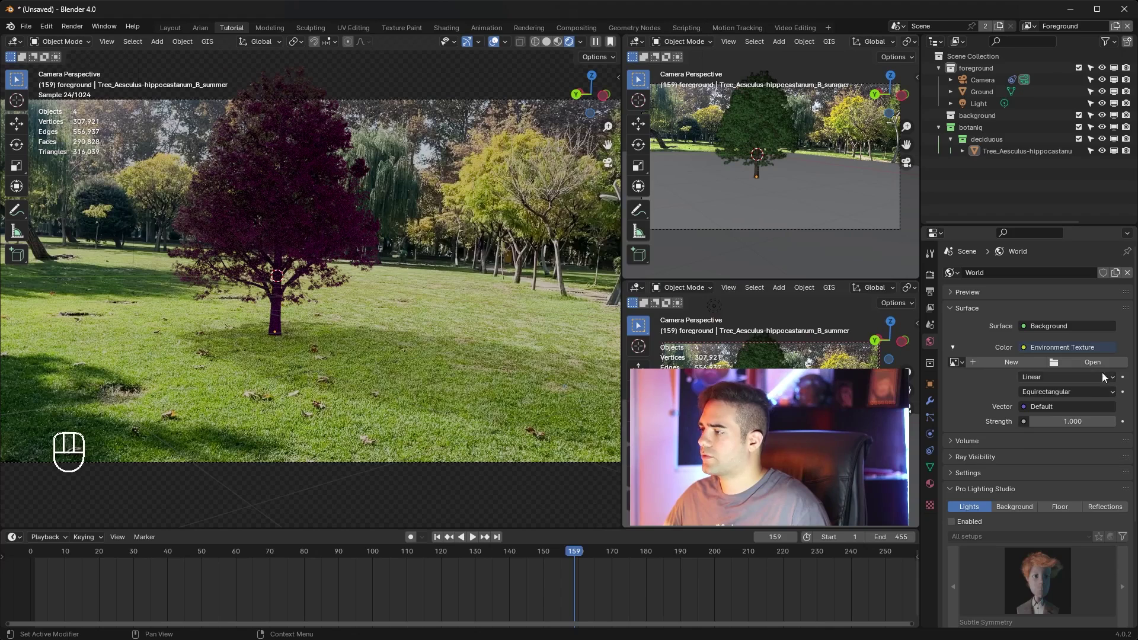
pyautogui.click(1104, 364)
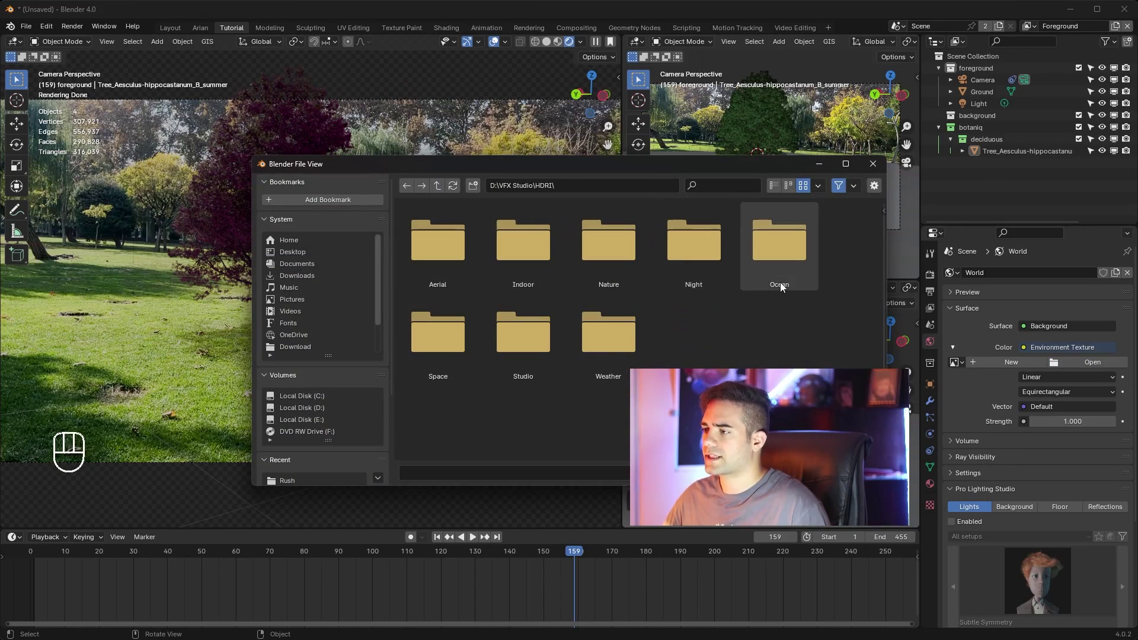
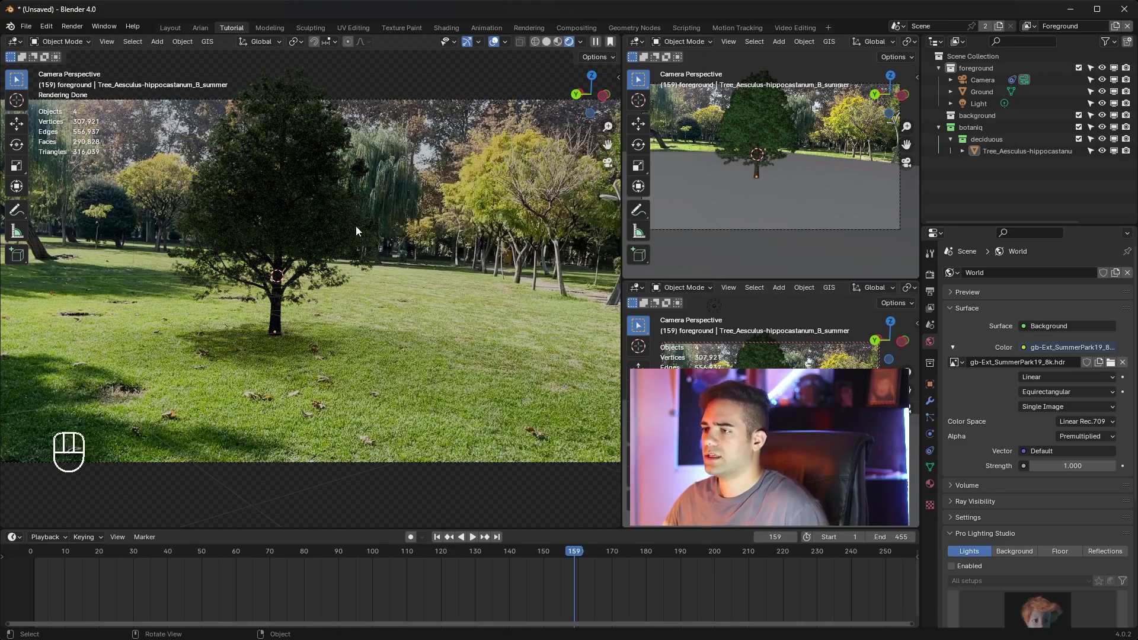
# Add a Sun light and move it into position above the park scene.
pyautogui.moveTo(355, 237); pyautogui.dragTo(338, 259)
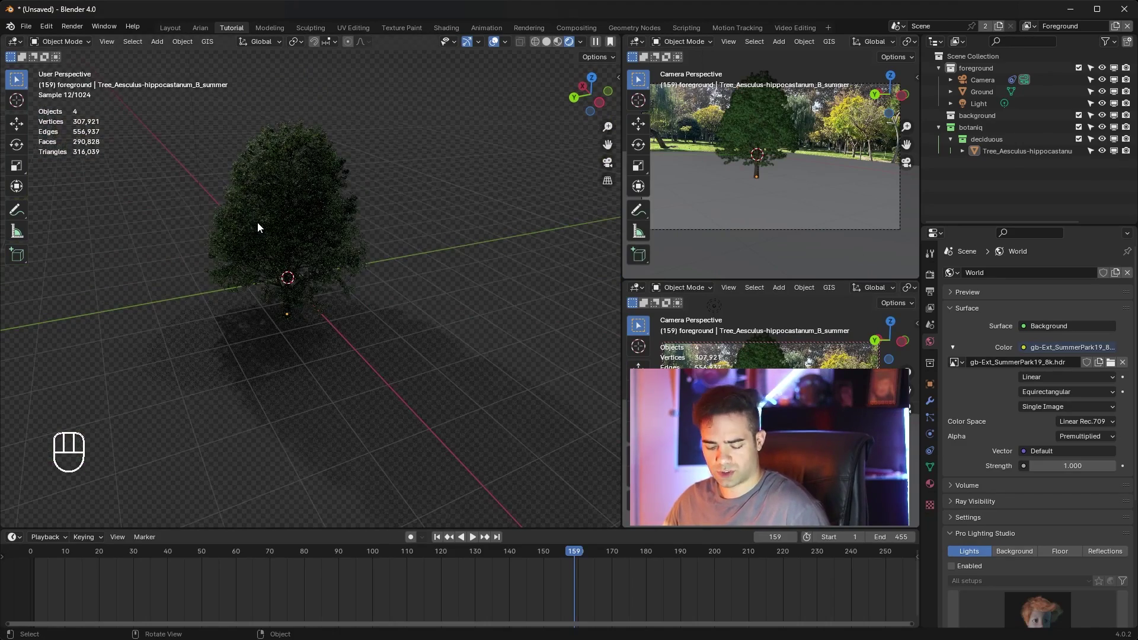
pyautogui.press('shift+a')
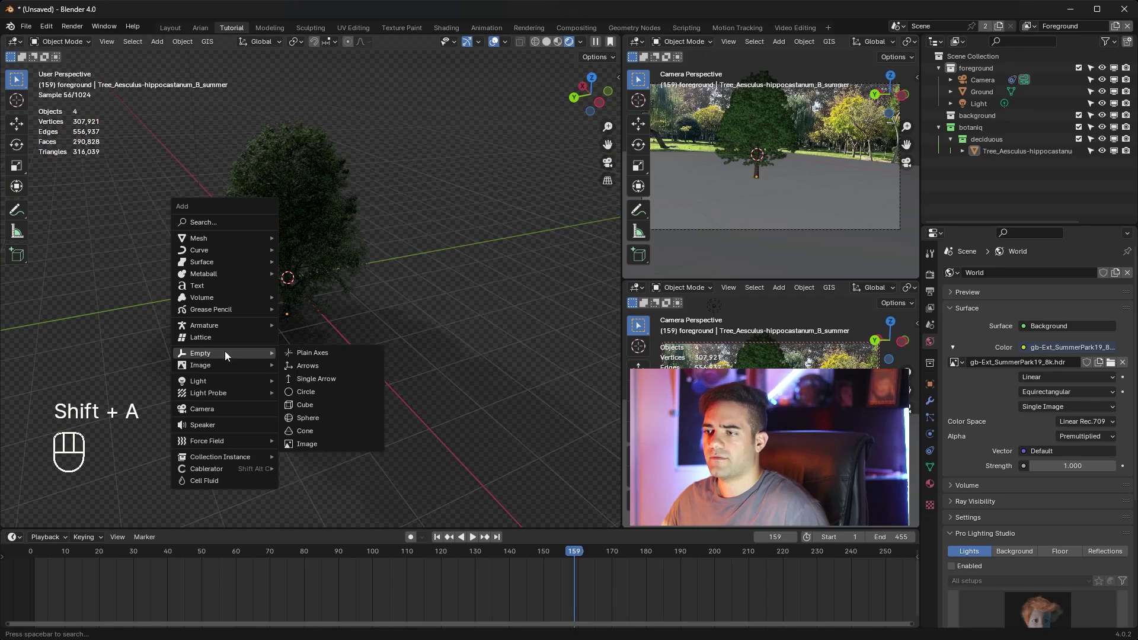
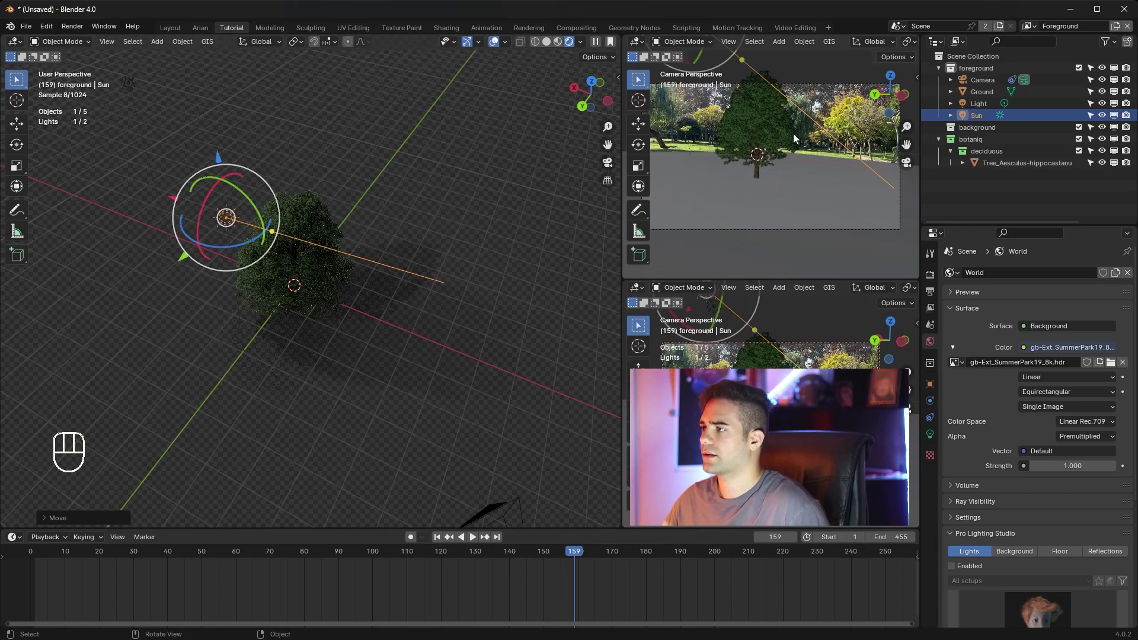
pyautogui.press('z')
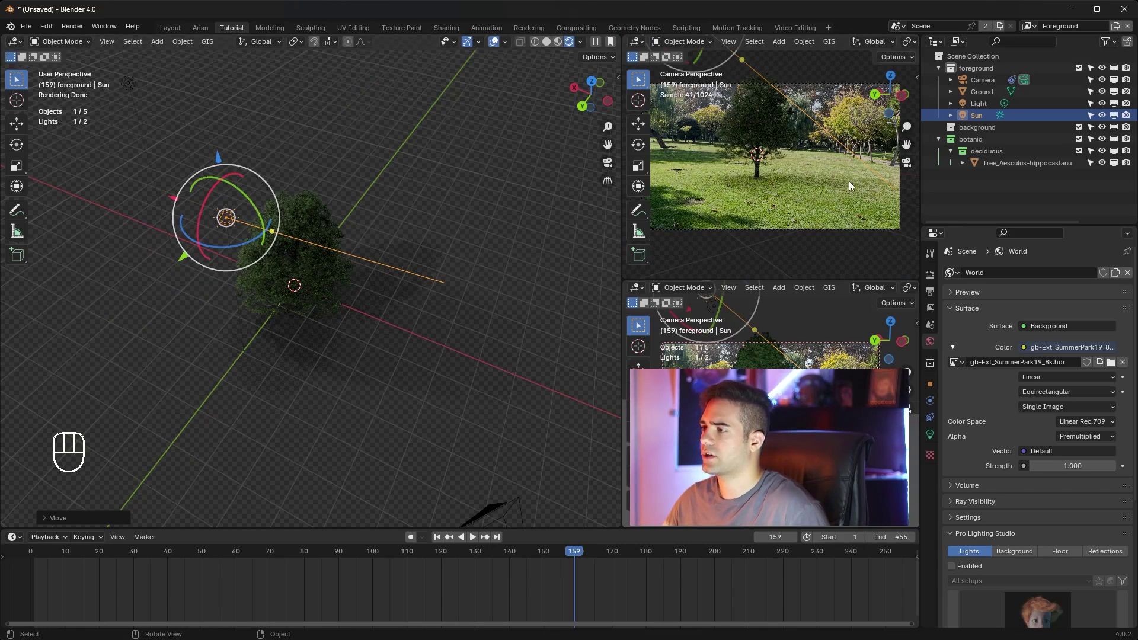
pyautogui.click(174, 198)
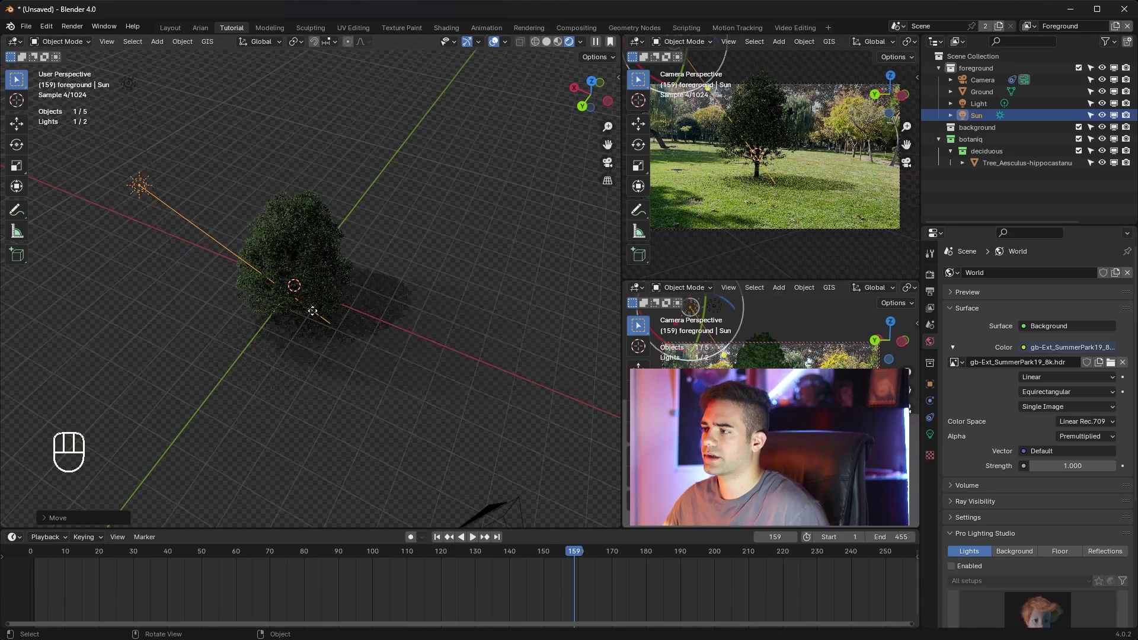
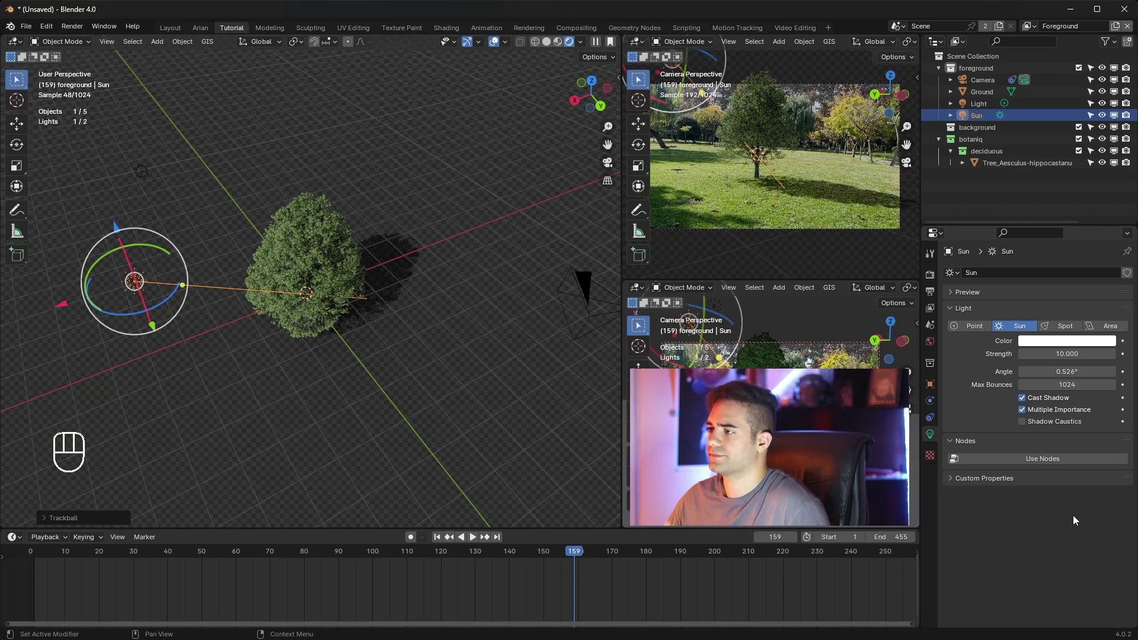
# Return to the camera view and raise the sun's Strength to 20 in Light properties.
pyautogui.press('KP_0')
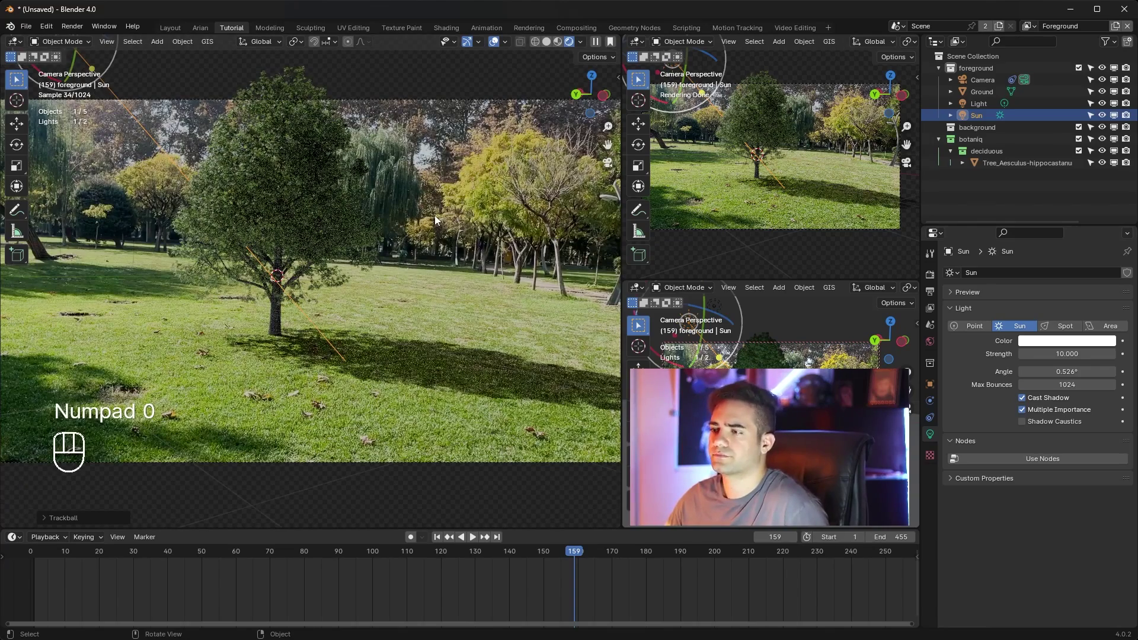
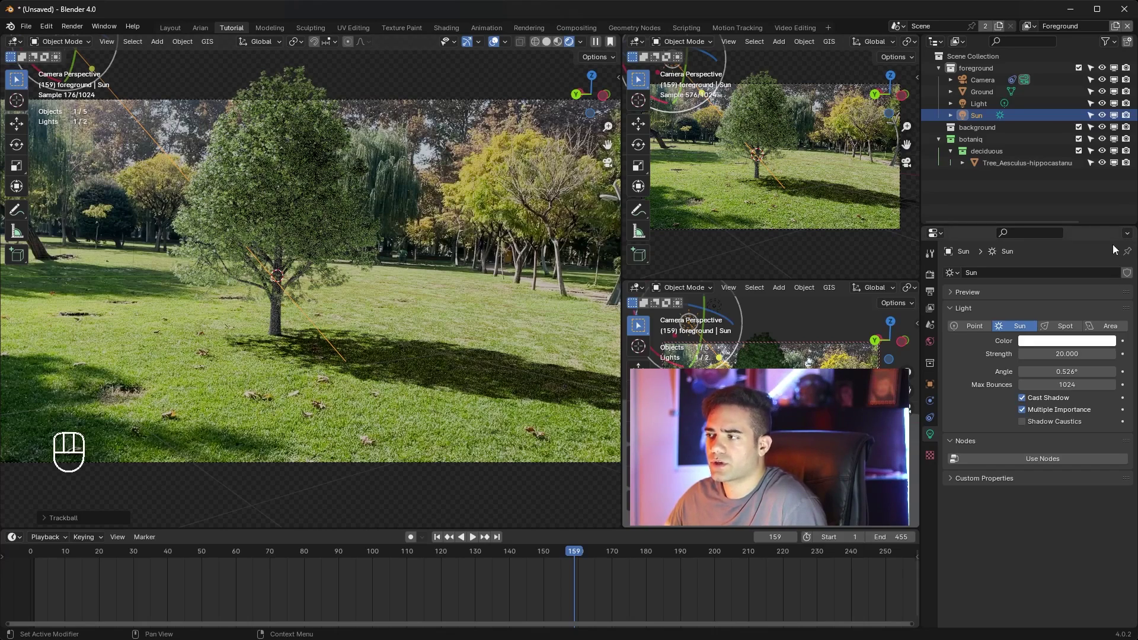
pyautogui.click(930, 283)
pyautogui.click(930, 298)
# Show the tree's botaniq vegetation shader nodes, test the leaf roughness tweak and undo it.
pyautogui.click(935, 278)
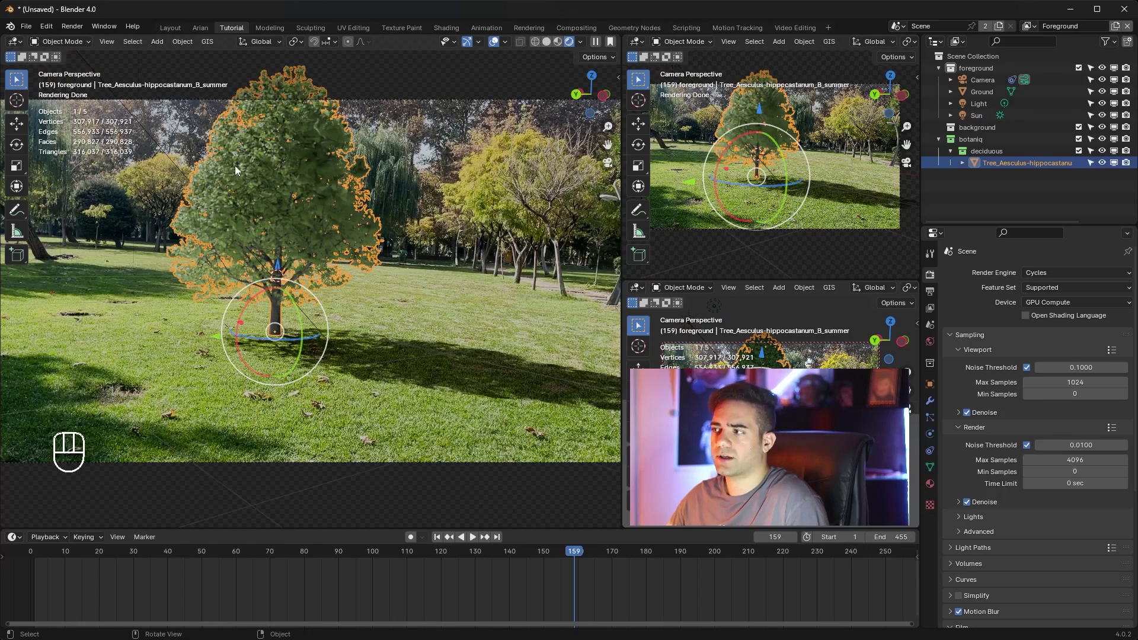
pyautogui.moveTo(646, 45); pyautogui.dragTo(689, 151)
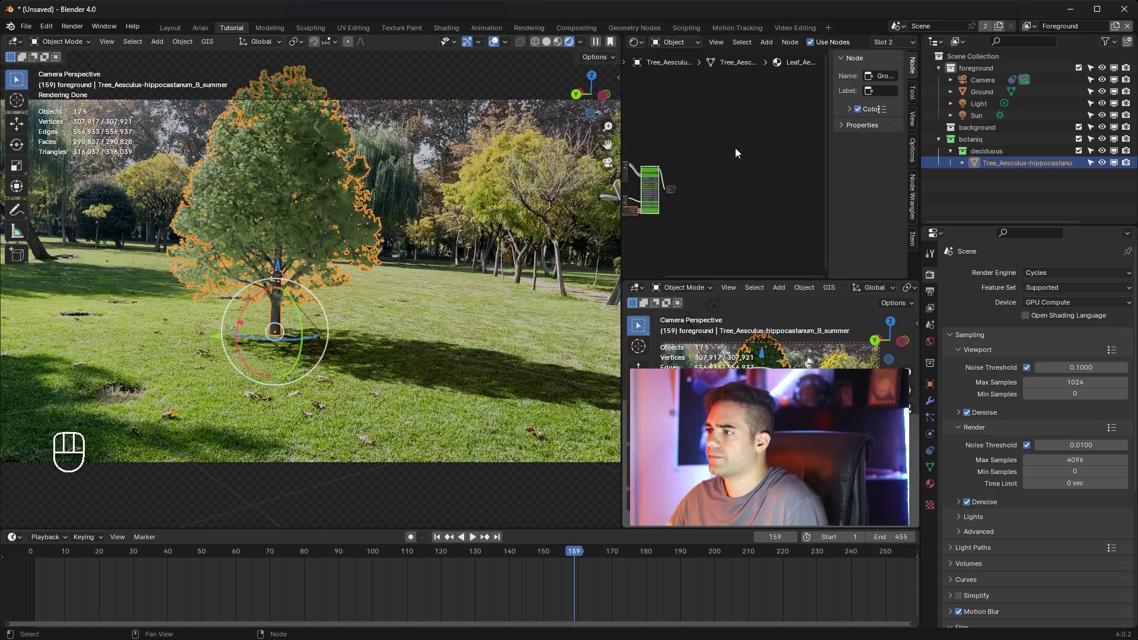
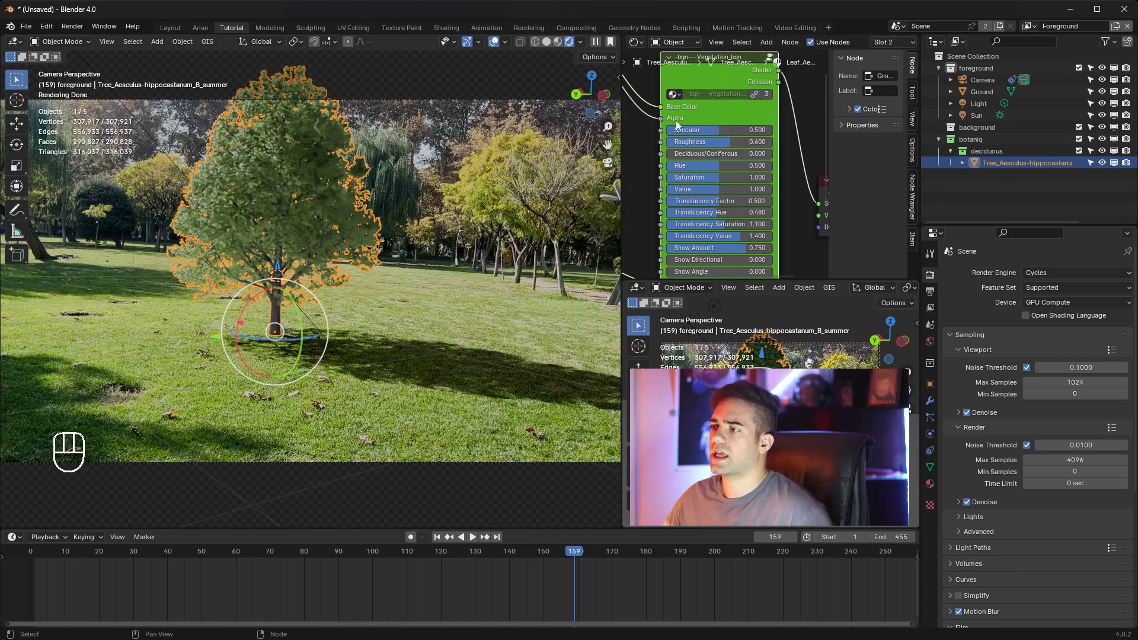
pyautogui.moveTo(719, 147); pyautogui.dragTo(764, 146)
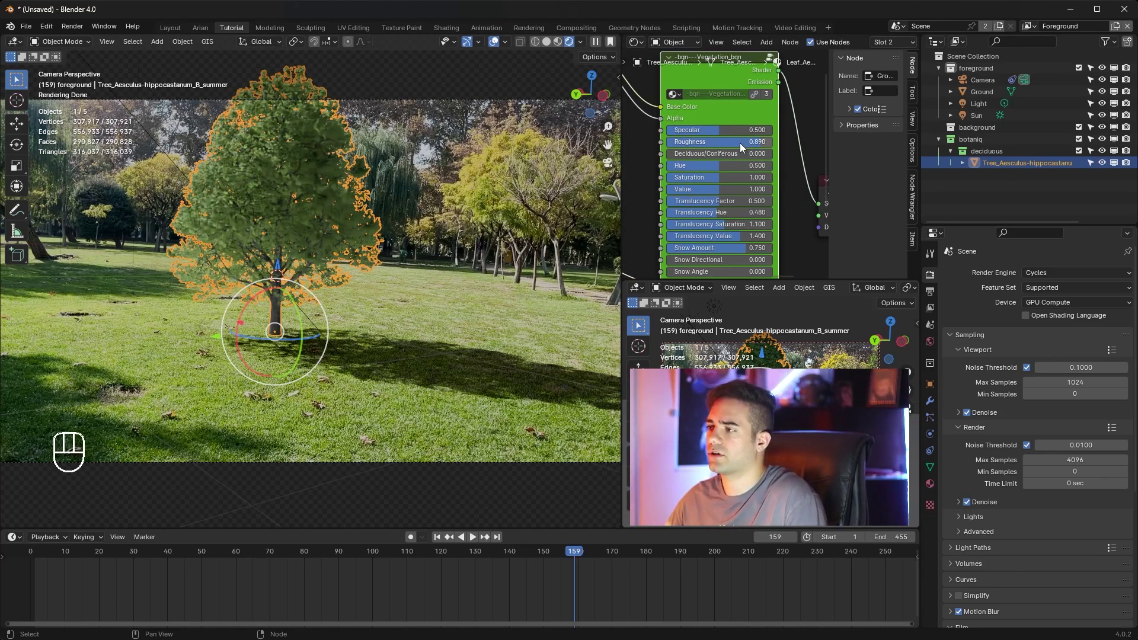
pyautogui.press('ctrl+z')
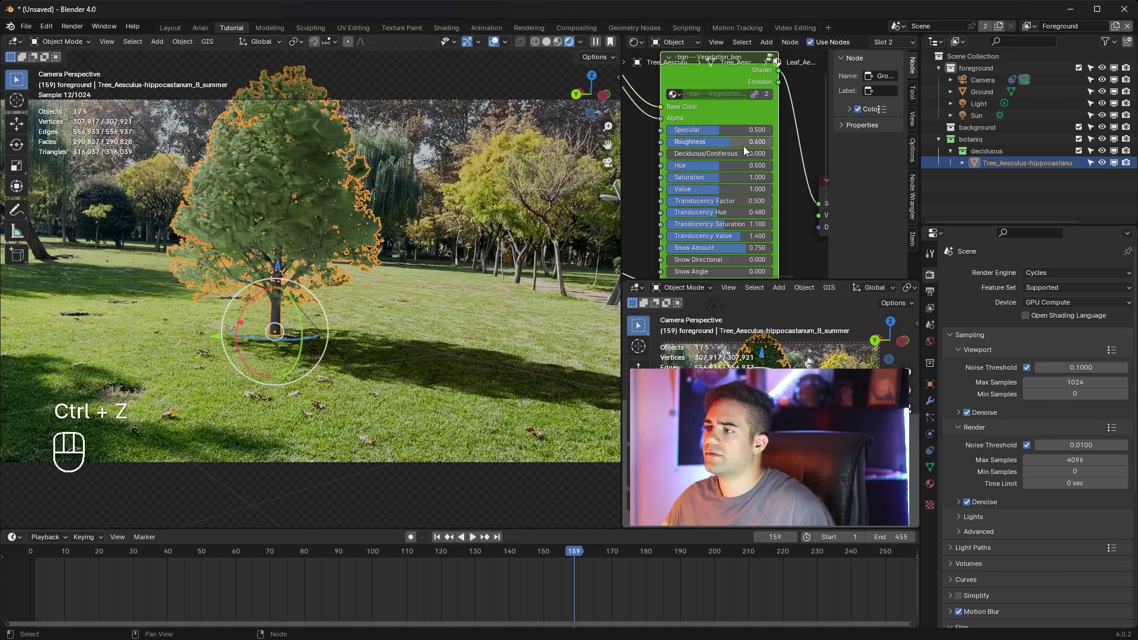
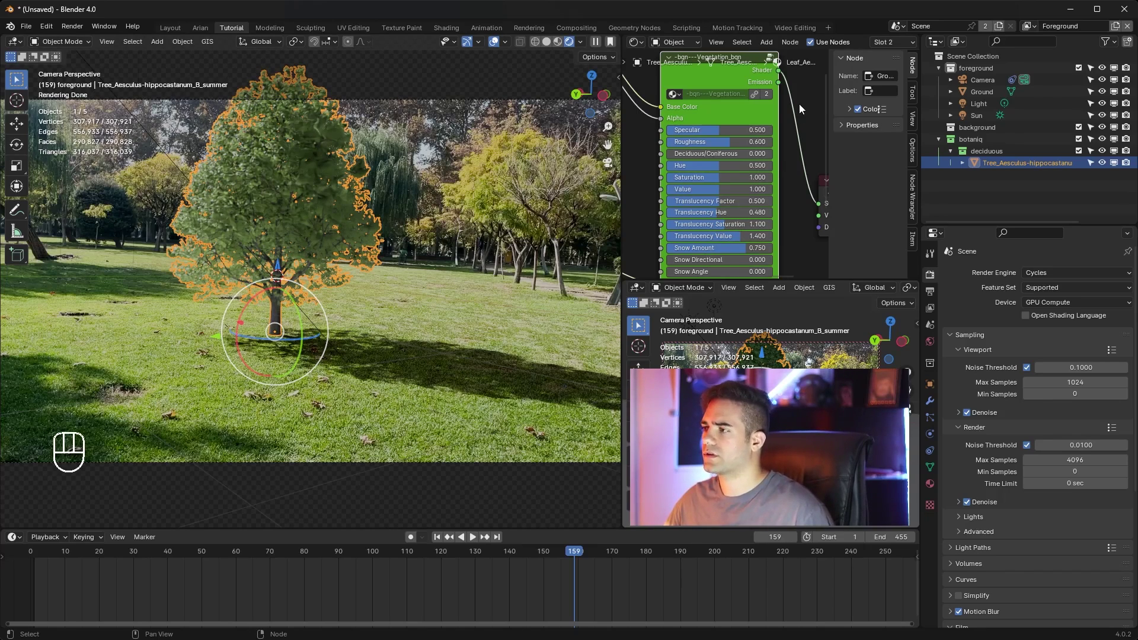
pyautogui.click(809, 109)
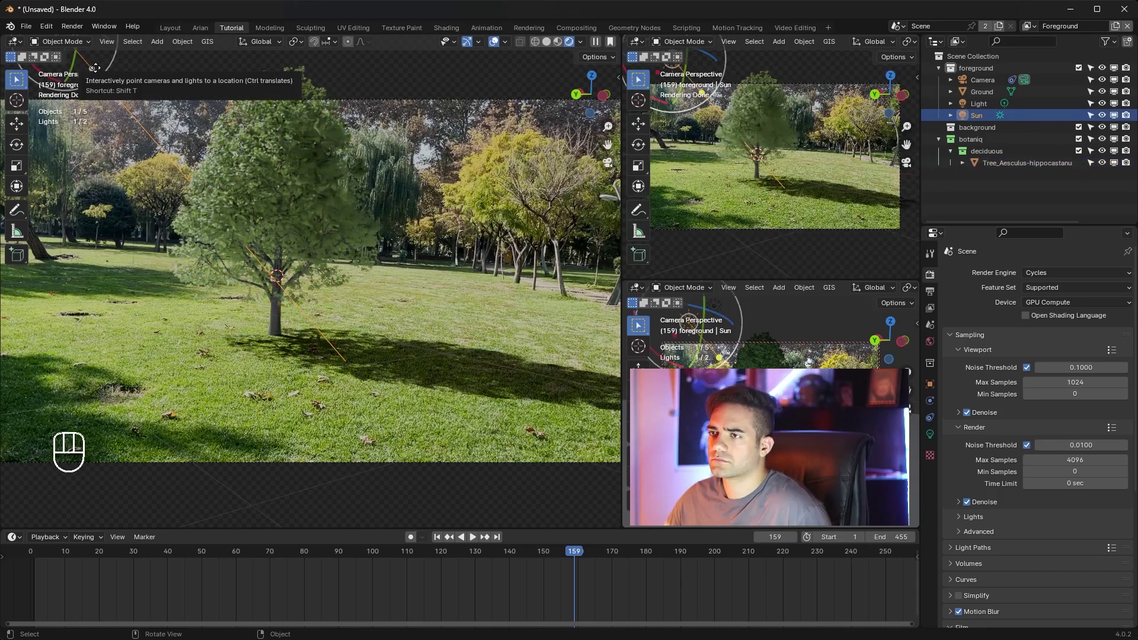
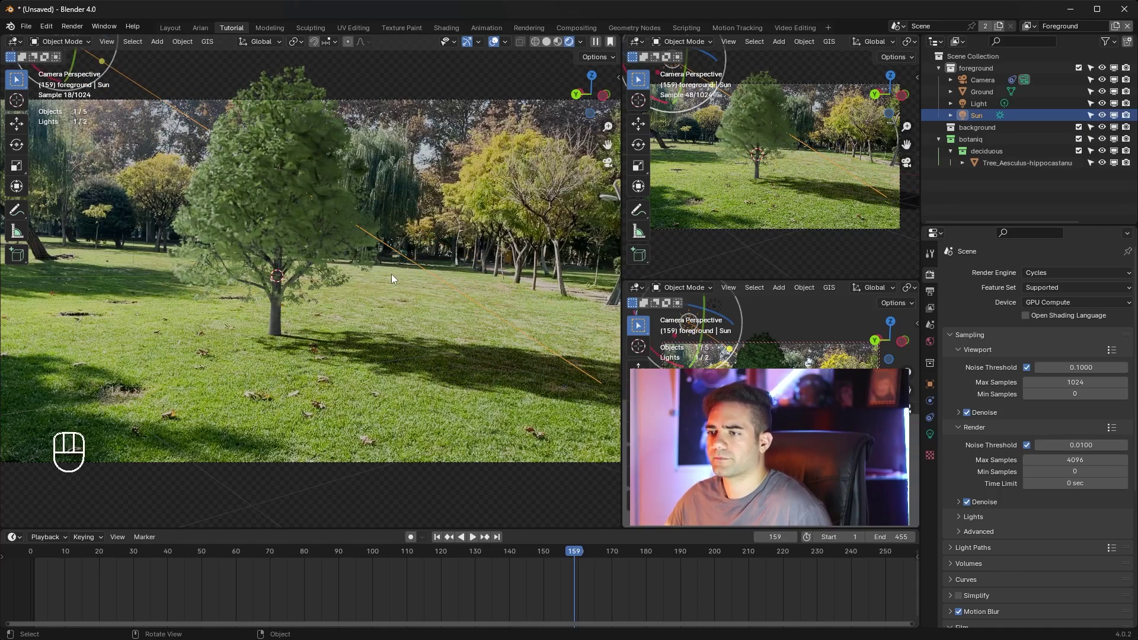
# Save the scene as Tree Tree.blend and select the chestnut tree.
pyautogui.click(135, 289)
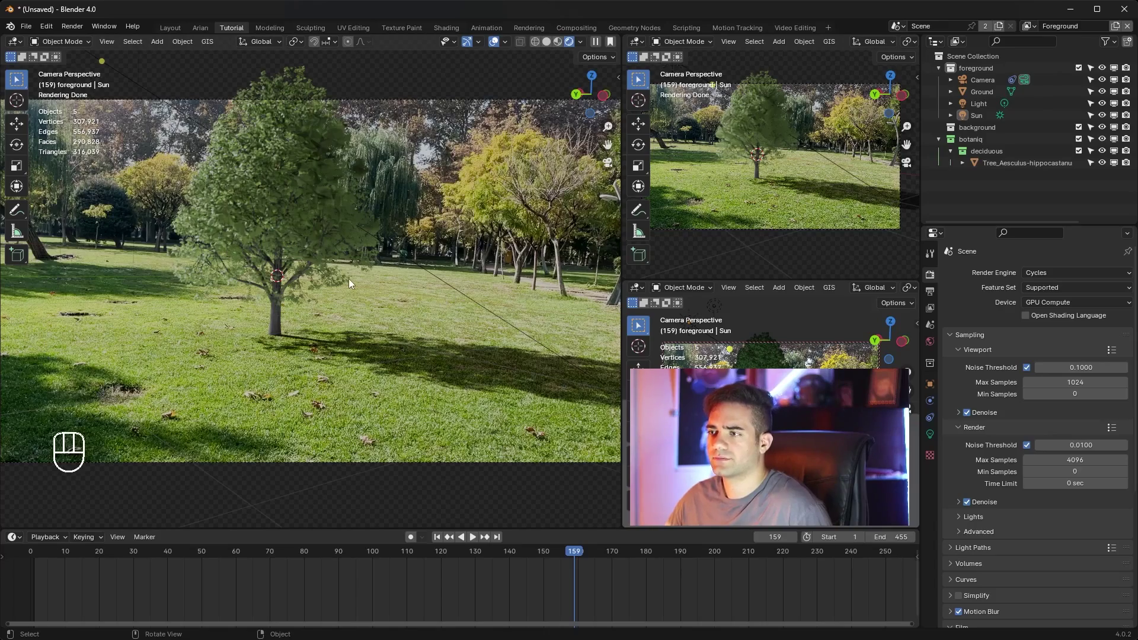
pyautogui.moveTo(65, 555); pyautogui.dragTo(71, 560)
pyautogui.click(342, 178)
# Scale the chestnut tree up noticeably and bring back the botaniq sidebar.
pyautogui.press('s')
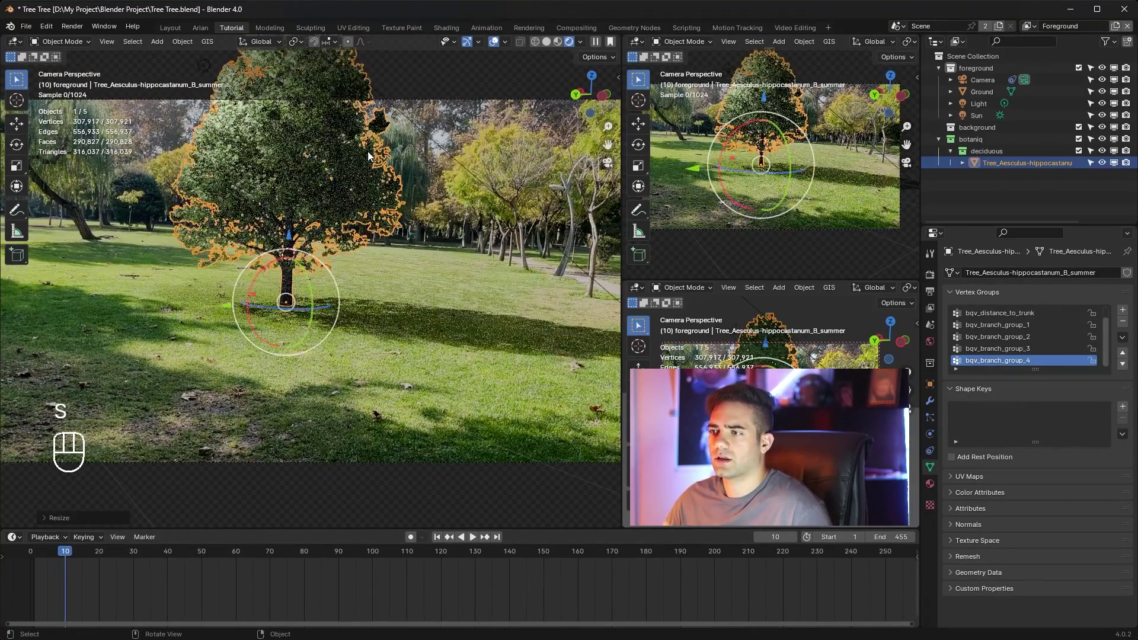
pyautogui.click(400, 71)
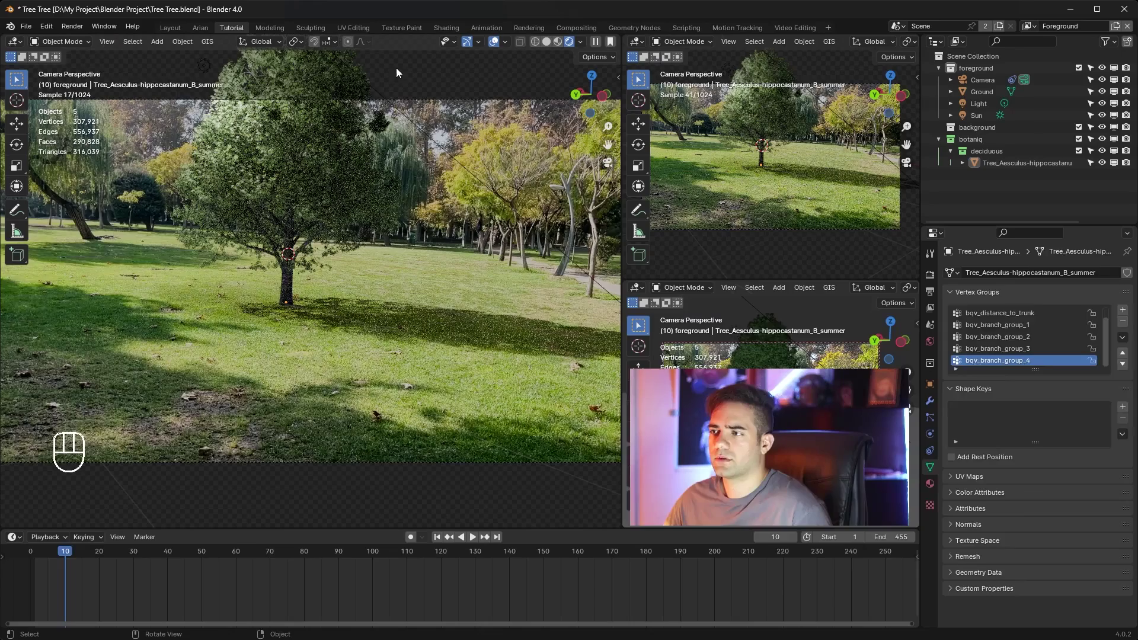
pyautogui.press('n')
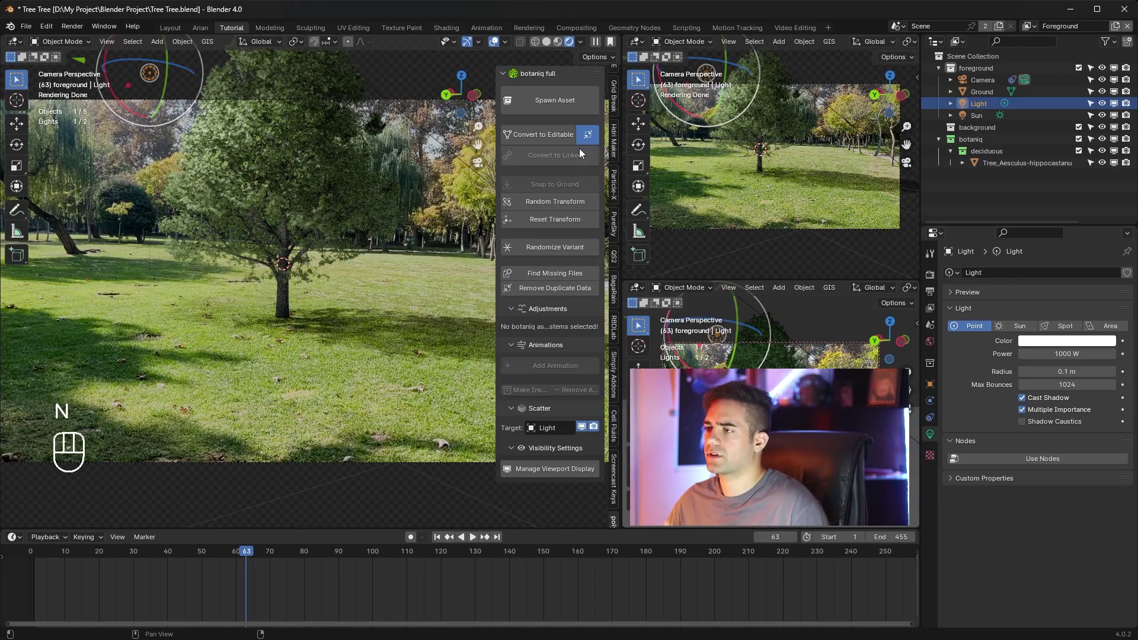
# Spawn a botaniq Rock_Gabbro asset and move and rotate it near the tree.
pyautogui.moveTo(544, 105); pyautogui.dragTo(528, 304)
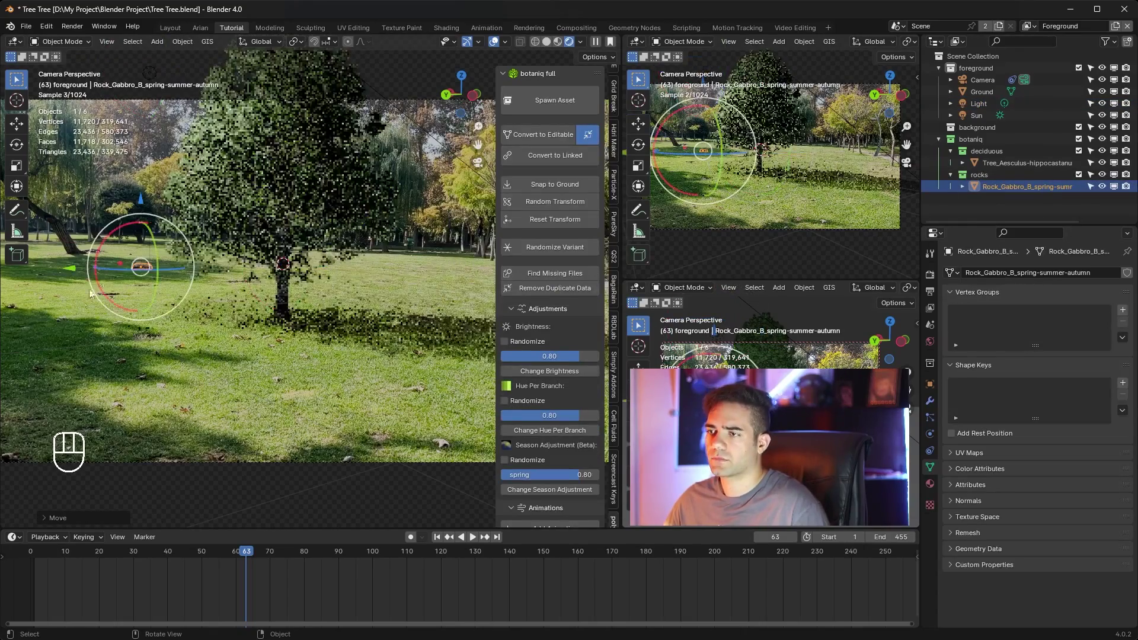
pyautogui.click(122, 265)
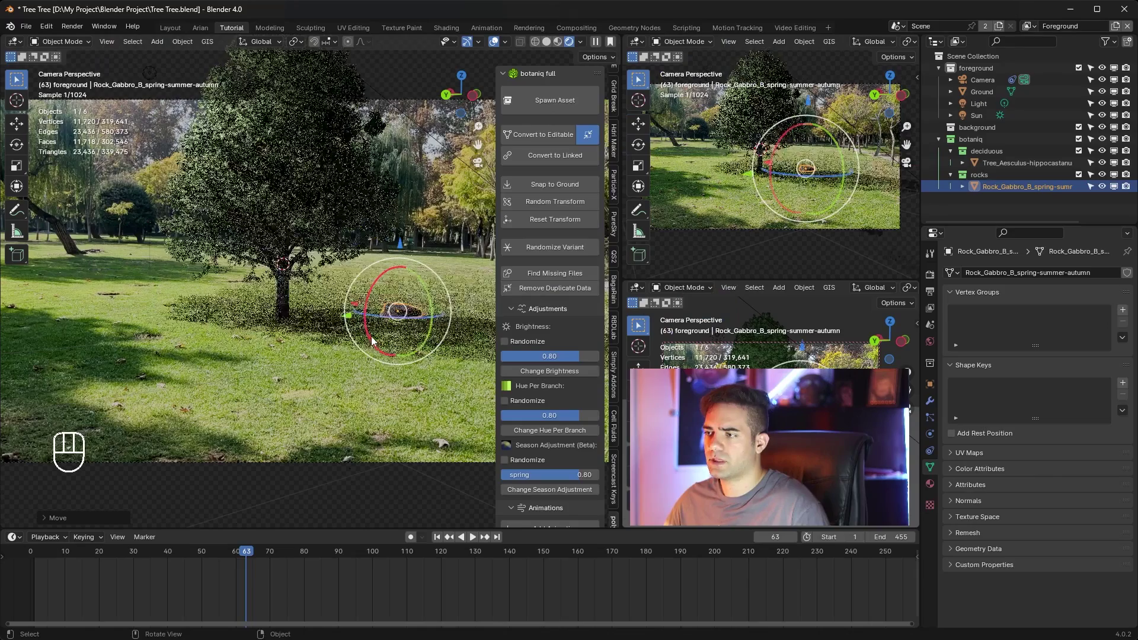
pyautogui.click(352, 321)
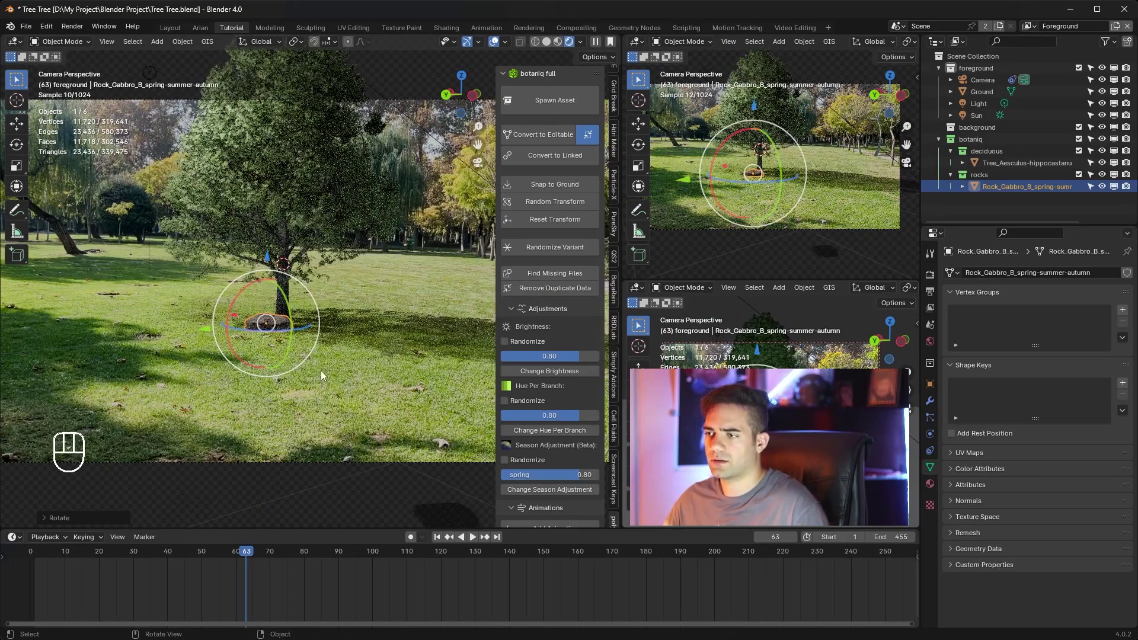
pyautogui.press('ctrl+z')
# Resize the rock, bring it to the tree's base and snap it to the ground.
pyautogui.press('s')
pyautogui.press('KP_0')
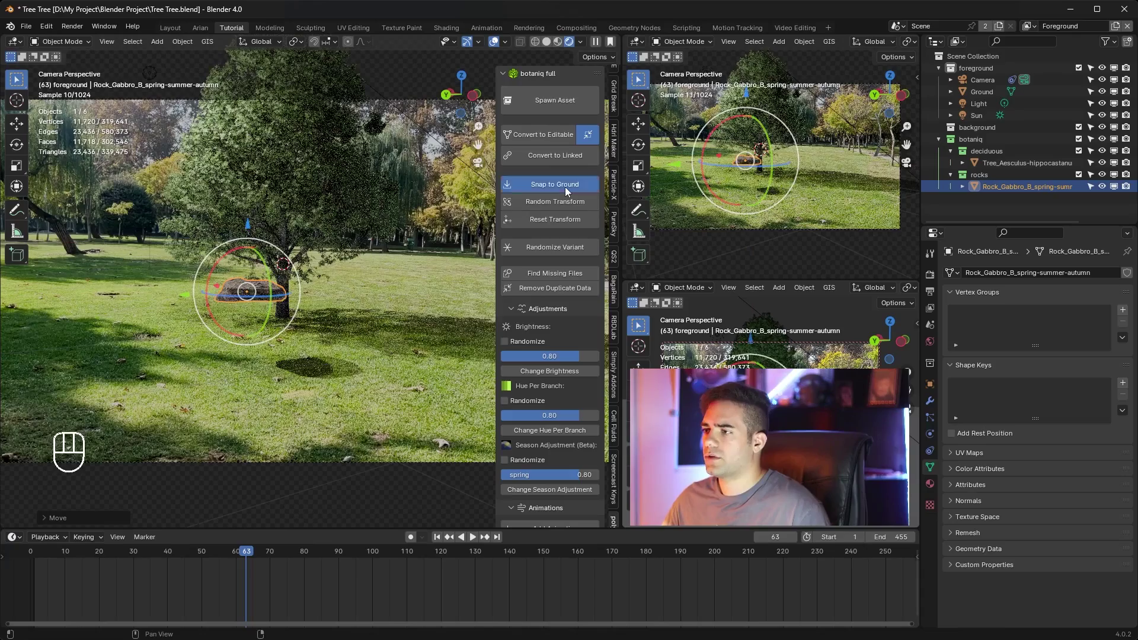
pyautogui.click(186, 352)
pyautogui.click(281, 330)
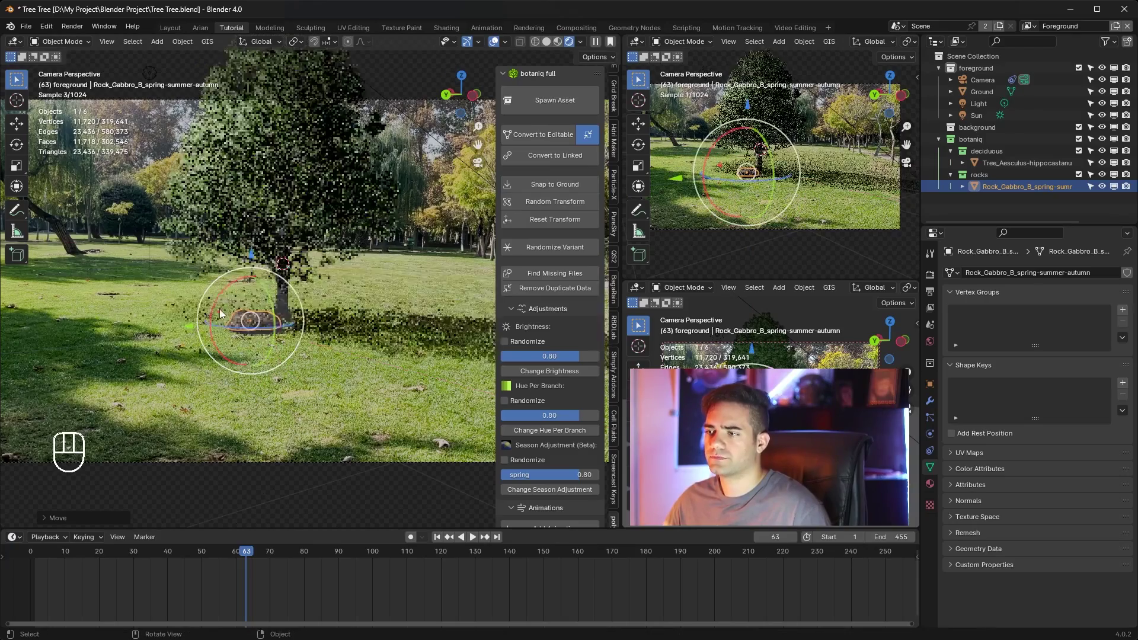
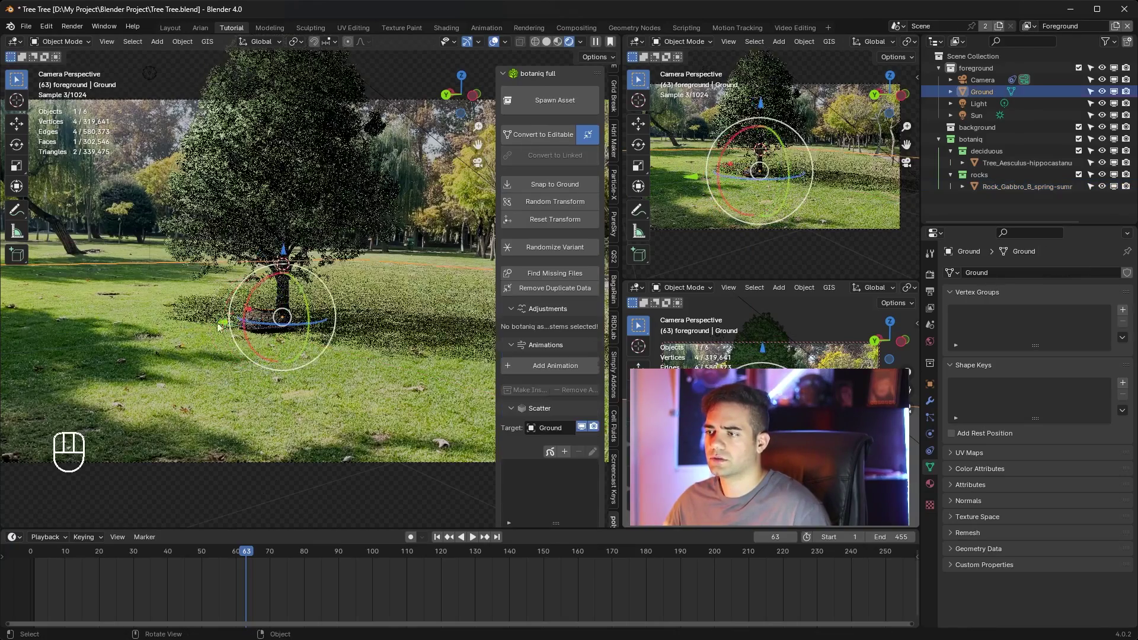
# Spawn Plant_Fern_C ferns near the tree's base and return to the camera view.
pyautogui.moveTo(556, 100); pyautogui.dragTo(541, 297)
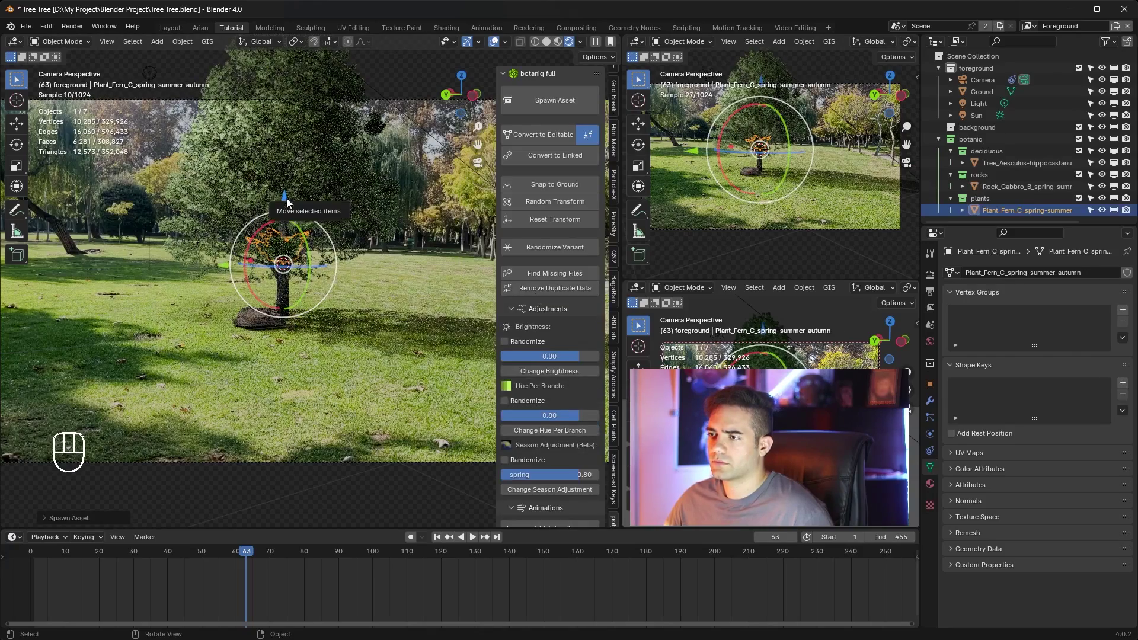
pyautogui.click(571, 188)
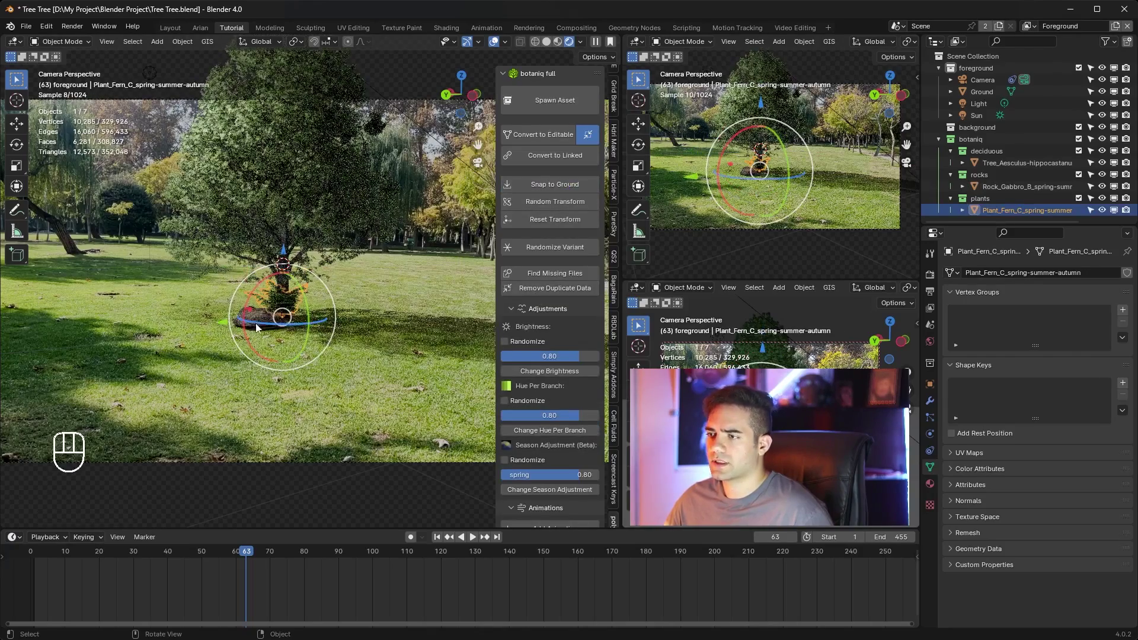
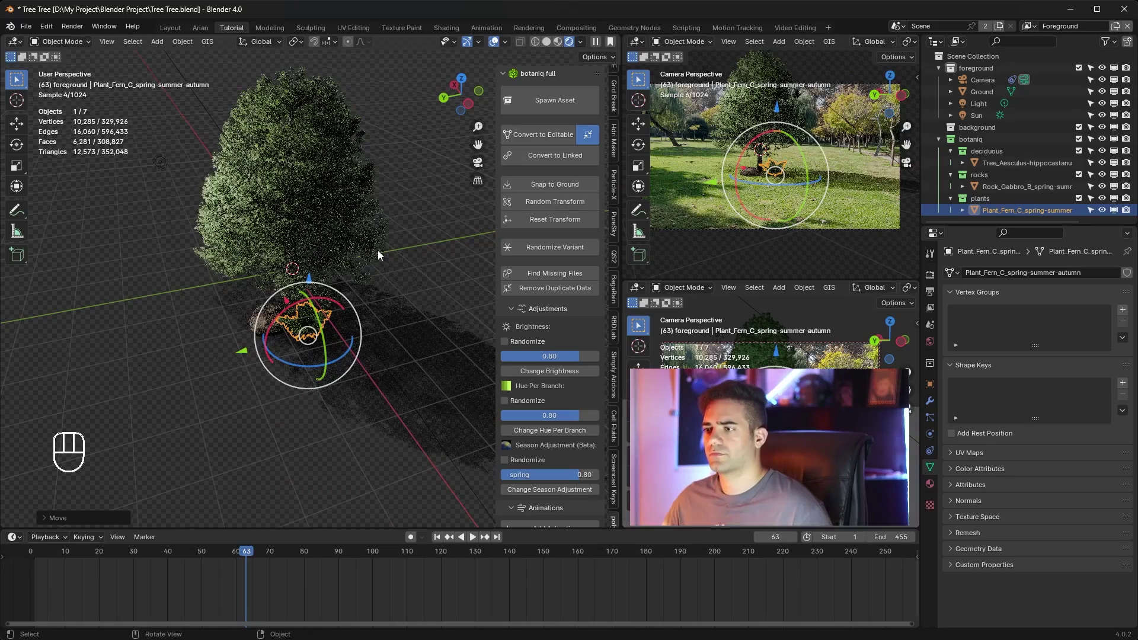
pyautogui.press('KP_0')
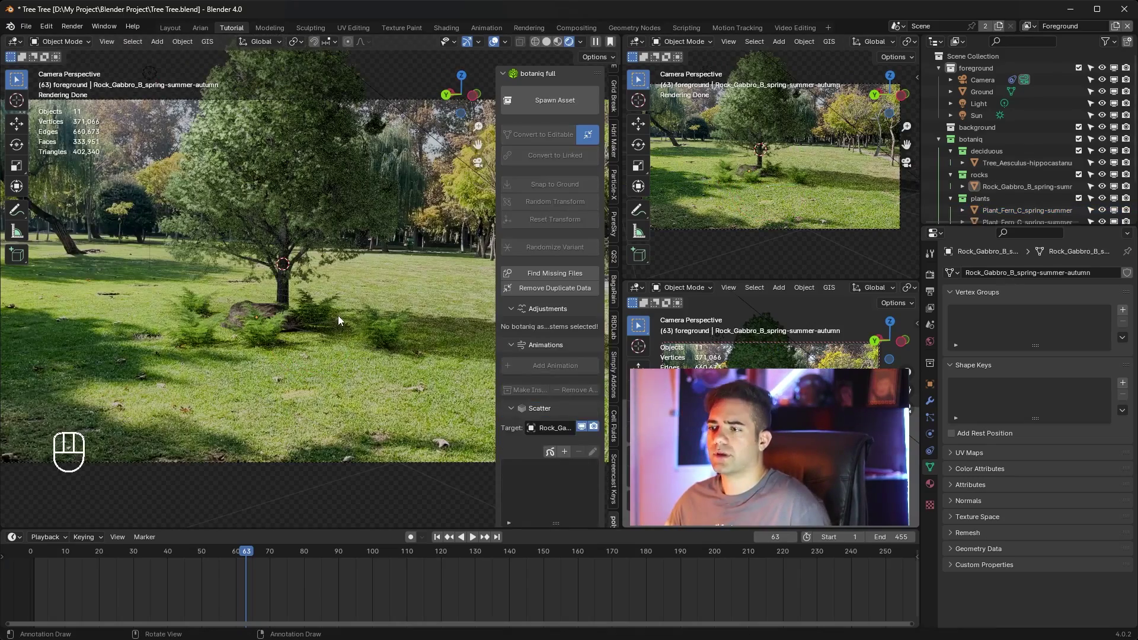
# Add a botaniq animation to the chestnut tree and choose the wind preset.
pyautogui.click(351, 146)
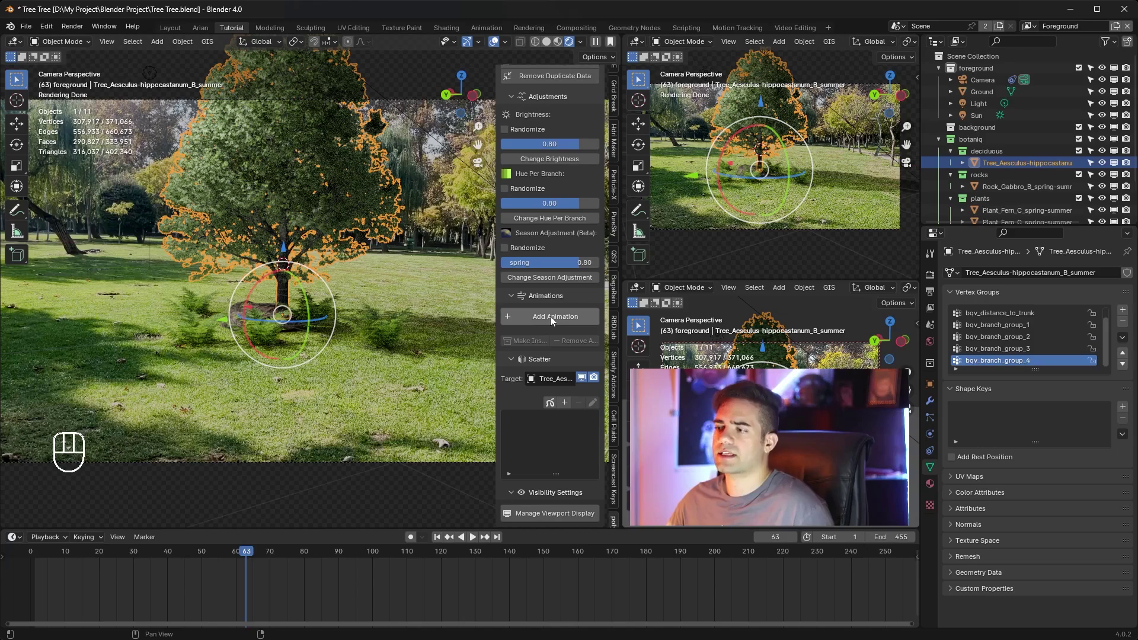
pyautogui.moveTo(563, 325); pyautogui.dragTo(552, 365)
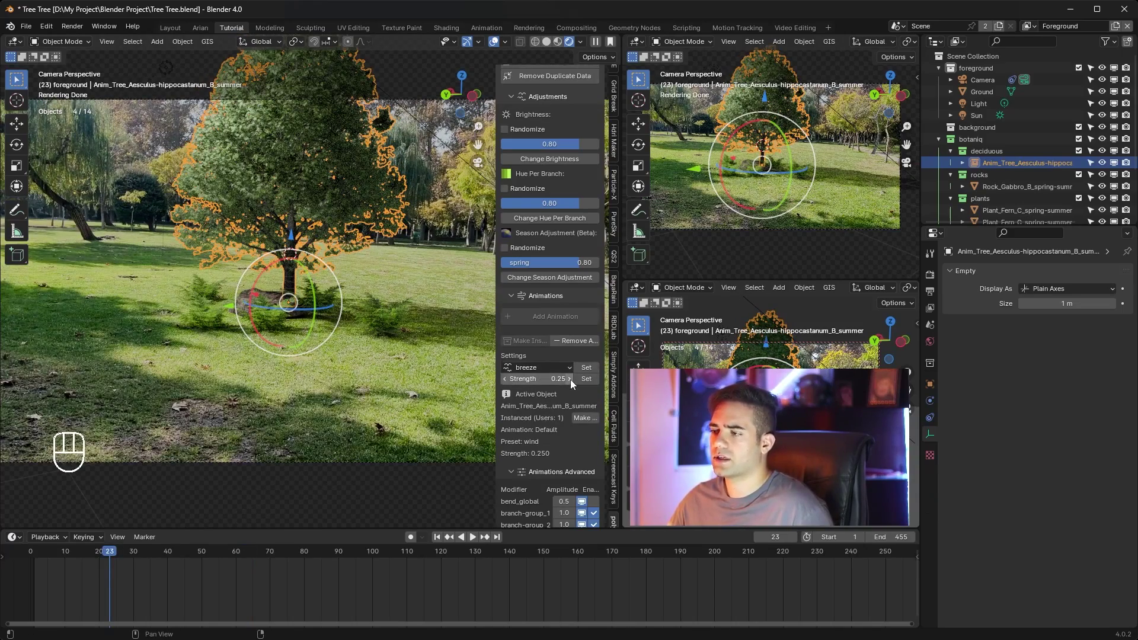
pyautogui.moveTo(564, 369); pyautogui.dragTo(541, 397)
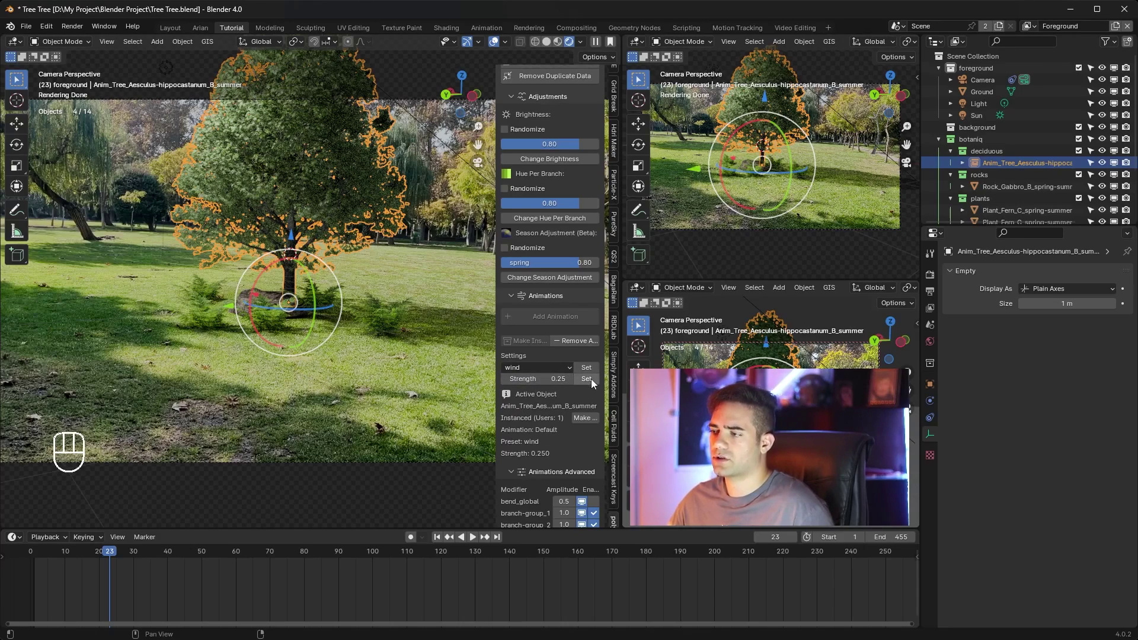
# Raise the wind strength to 1.0 and play the timeline to watch the tree sway.
pyautogui.click(595, 383)
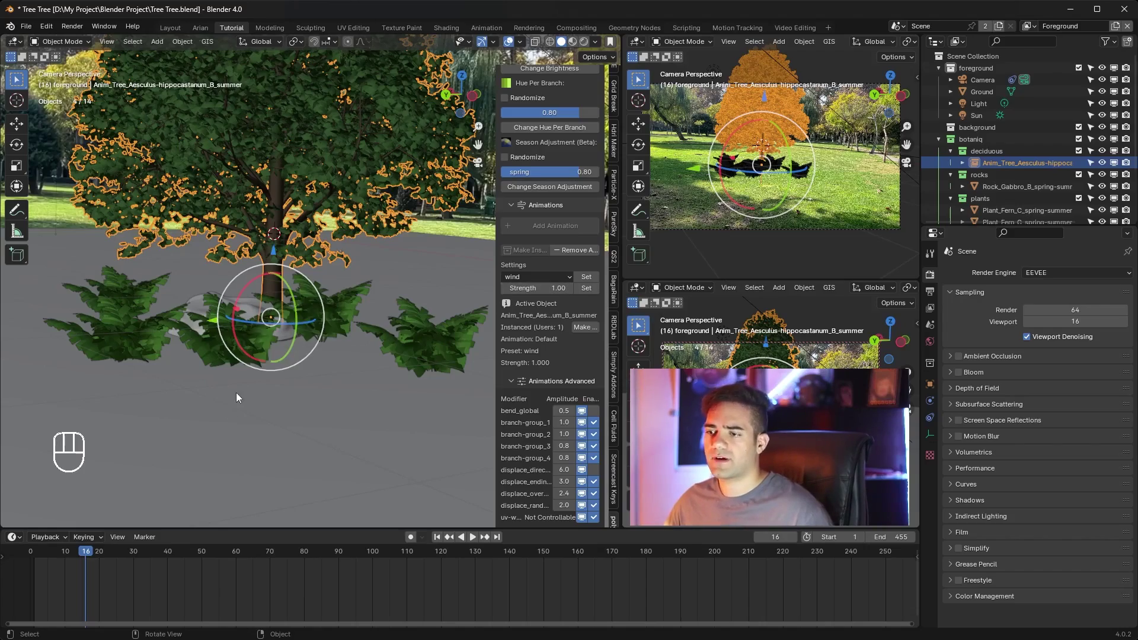
pyautogui.press('space')
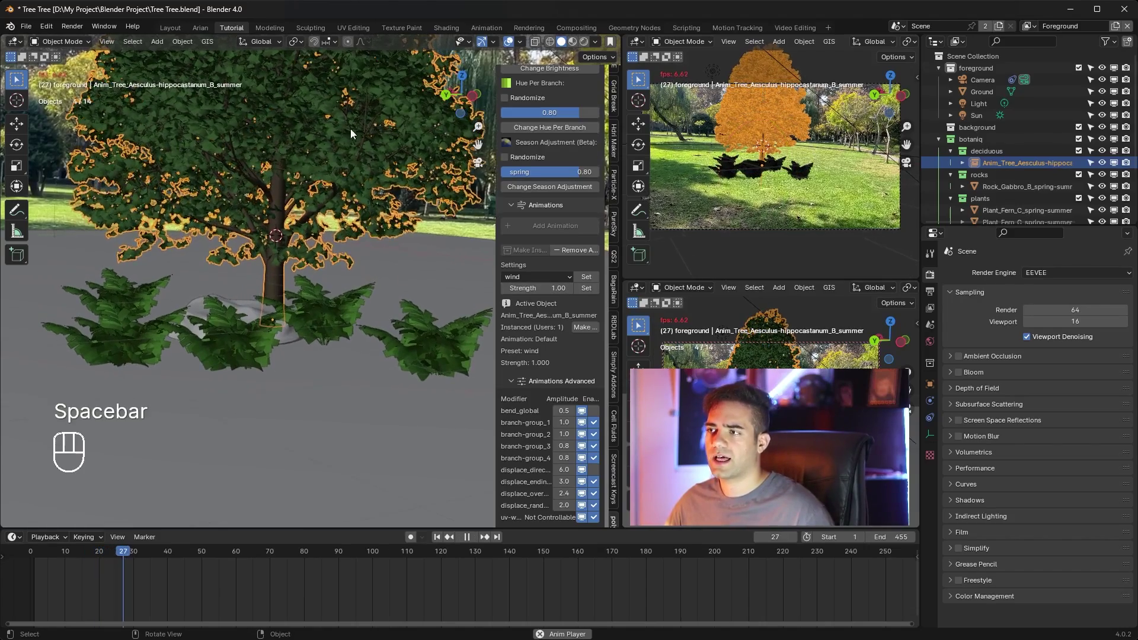